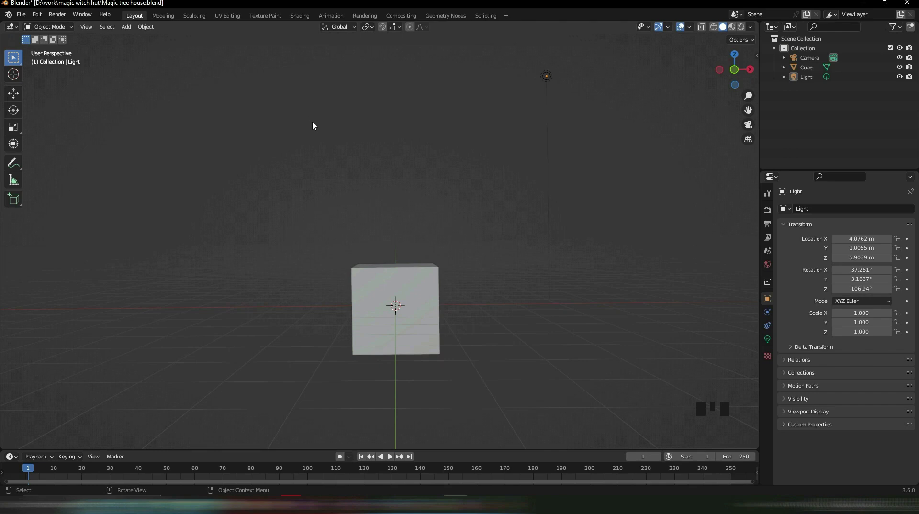
Step: Play and stop the animation a few times and return the timeline to frame 0
{"action": "left_click", "coordinate": [238, 134]}
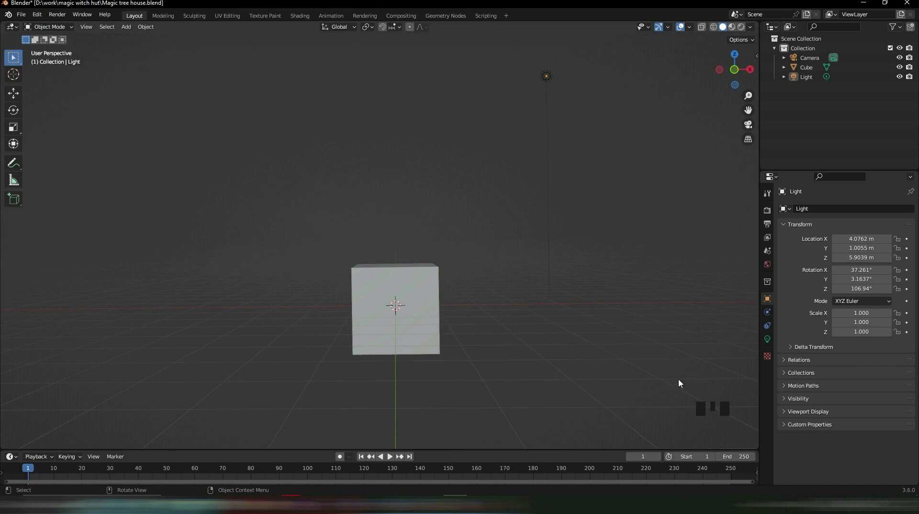
{"action": "double_click", "coordinate": [637, 328]}
{"action": "left_click", "coordinate": [679, 341]}
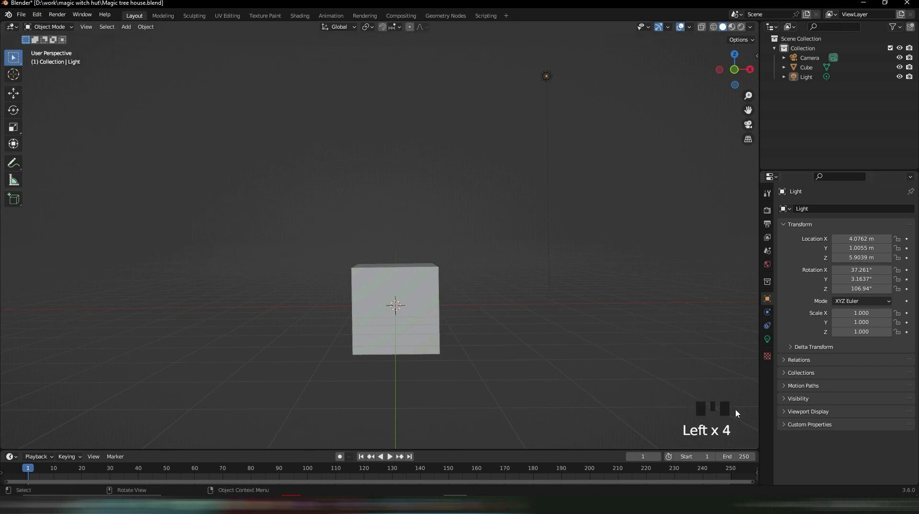
{"action": "key", "text": "space"}
{"action": "left_click", "coordinate": [634, 319]}
{"action": "key", "text": "space"}
{"action": "key", "text": "space"}
{"action": "left_click", "coordinate": [634, 332]}
{"action": "key", "text": "space"}
{"action": "left_click", "coordinate": [633, 342]}
{"action": "key", "text": "space"}
{"action": "left_click_drag", "start_coordinate": [200, 468], "coordinate": [723, 439]}
{"action": "key", "text": "space"}
{"action": "left_click", "coordinate": [57, 469]}
{"action": "left_click", "coordinate": [520, 248]}
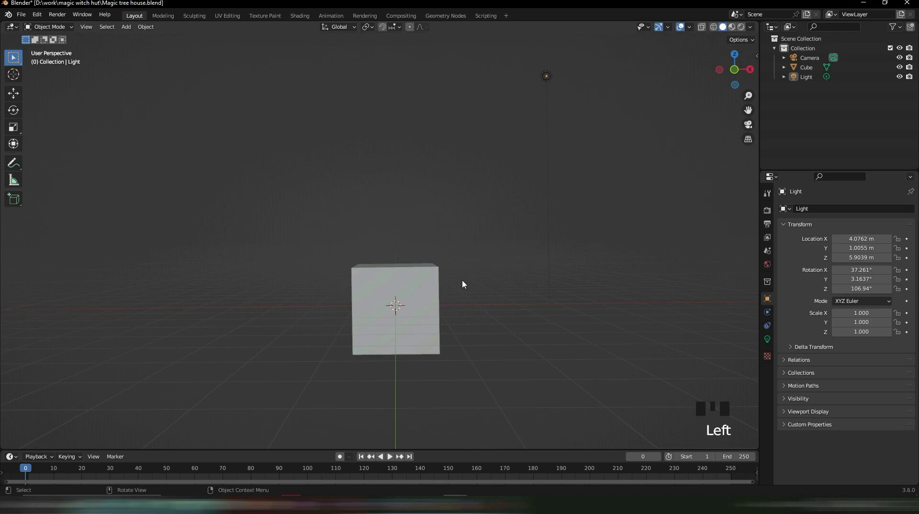
Step: Select the Cube and choose Image > Reference to add a reference image
{"action": "left_click", "coordinate": [379, 296]}
{"action": "left_click", "coordinate": [477, 269]}
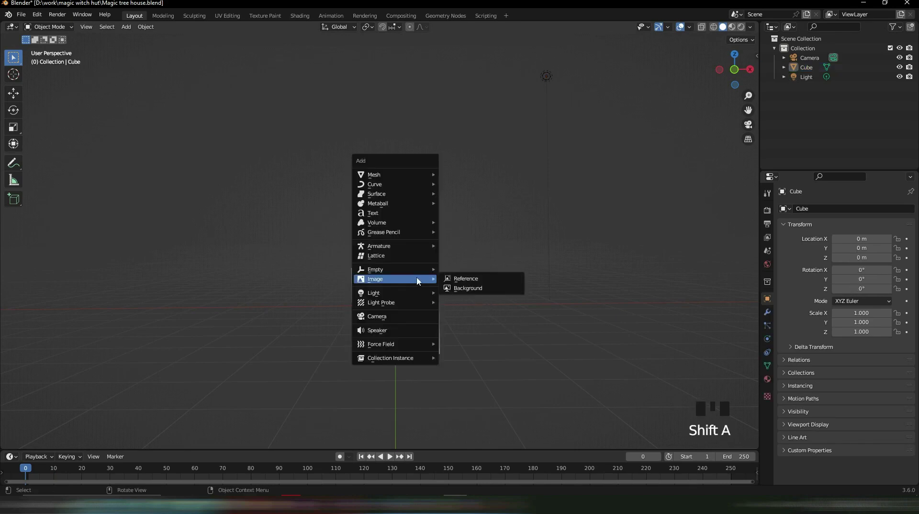
Step: Load the tree house image as a reference, rotate it 90° upright on X and move it aside
{"action": "key", "text": "shift+a"}
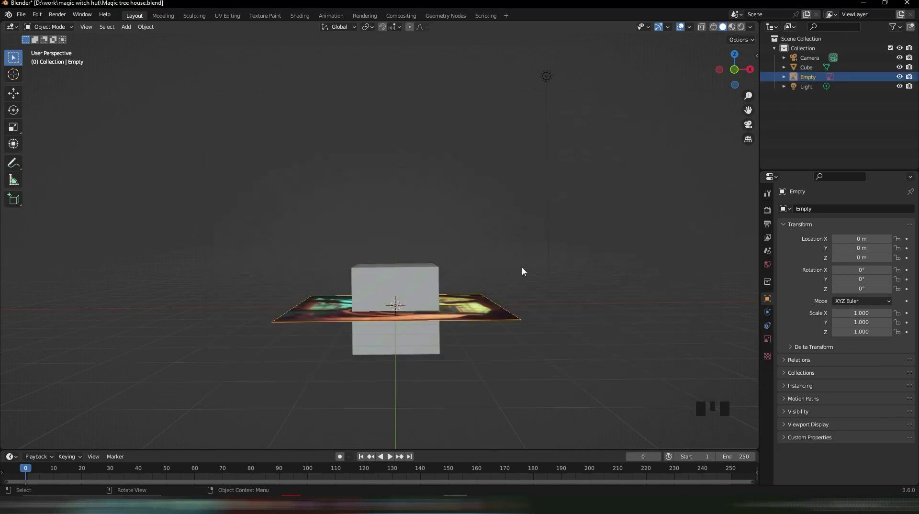
{"action": "left_click", "coordinate": [472, 311]}
{"action": "key", "text": "r"}
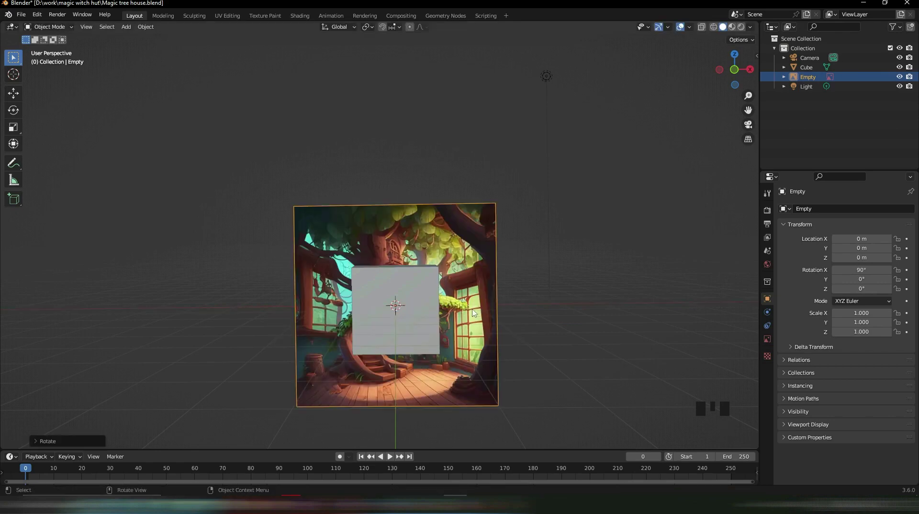
{"action": "key", "text": "g"}
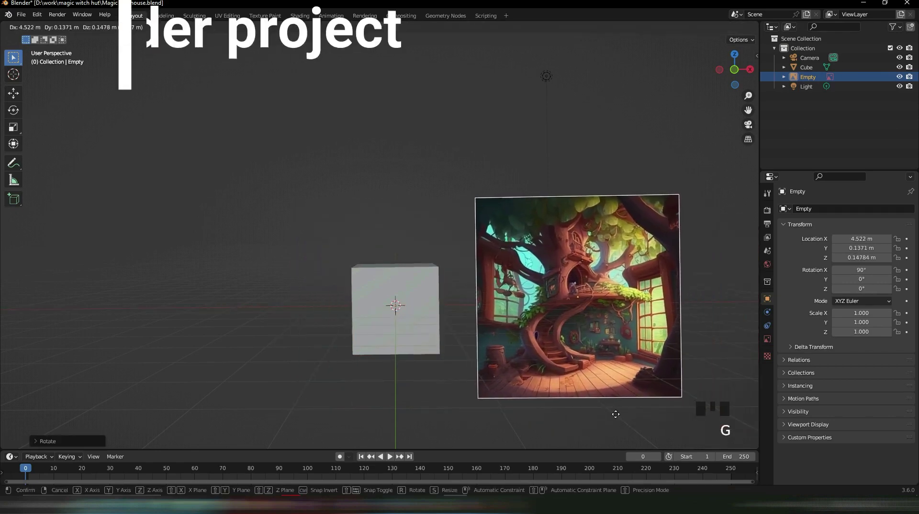
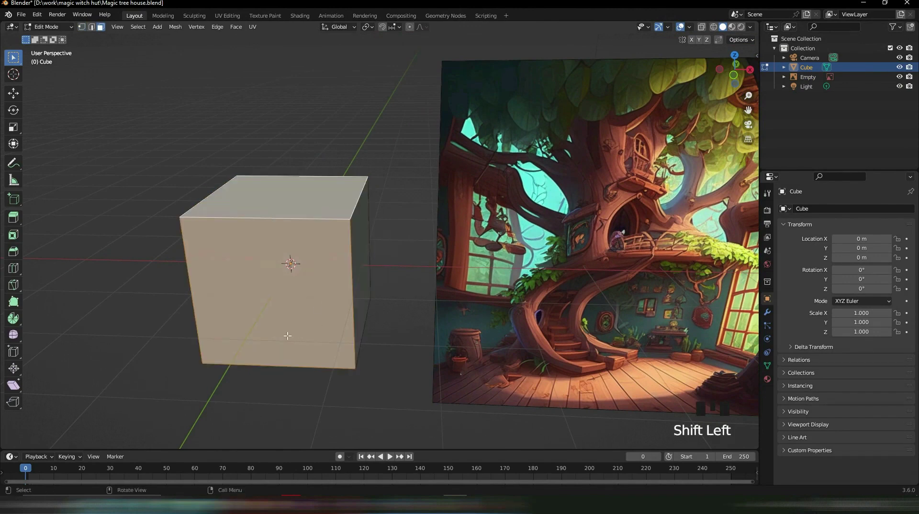
Step: Delete the cube's top and front faces to form open room walls, then show its Modifier Properties
{"action": "key", "text": "x"}
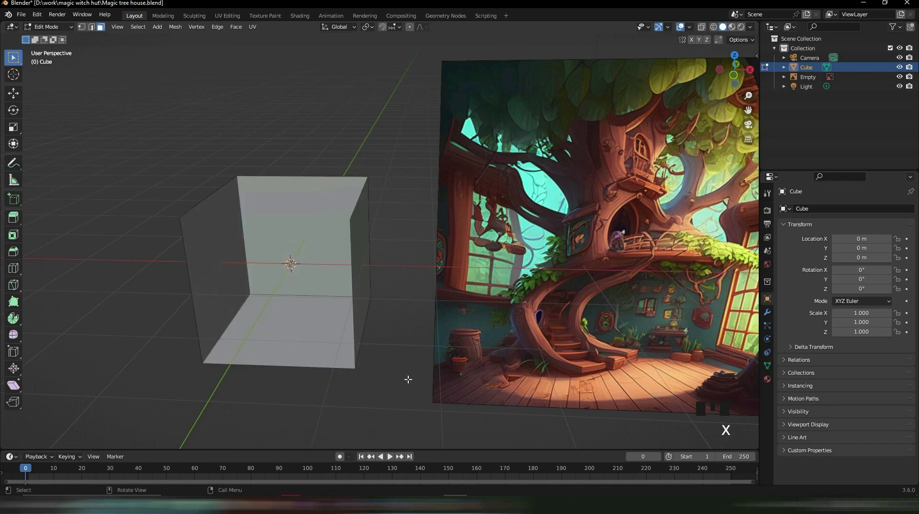
{"action": "key", "text": "Tab"}
{"action": "left_click", "coordinate": [280, 415]}
{"action": "left_click_drag", "start_coordinate": [344, 376], "coordinate": [307, 326]}
{"action": "left_click", "coordinate": [306, 326]}
{"action": "left_click", "coordinate": [771, 312]}
Step: Bring up the Add Modifier list for the room, with Bevel highlighted
{"action": "left_click", "coordinate": [807, 217]}
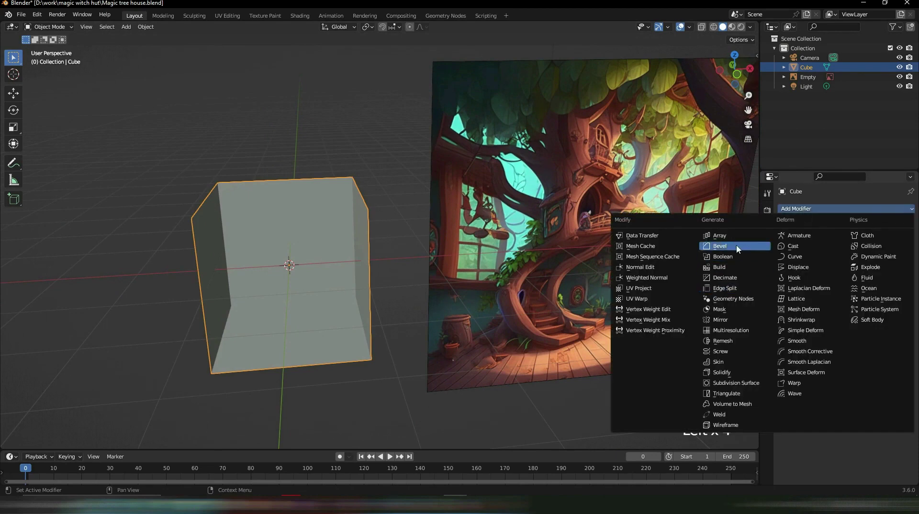
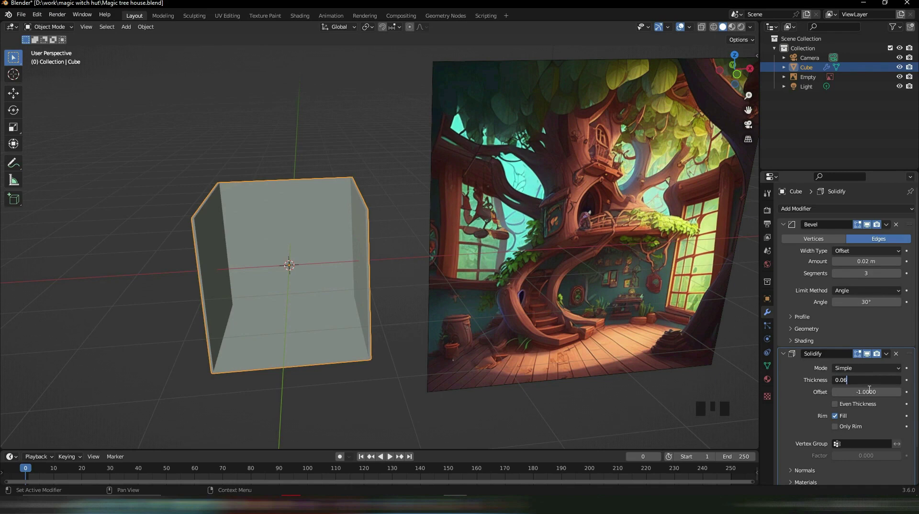
Step: Orbit, pan and zoom around the room to study the tree house reference image
{"action": "left_click_drag", "start_coordinate": [400, 309], "coordinate": [481, 259]}
{"action": "scroll", "scroll_direction": "up", "scroll_amount": 3}
{"action": "left_click_drag", "start_coordinate": [516, 254], "coordinate": [887, 356]}
{"action": "left_click_drag", "start_coordinate": [887, 355], "coordinate": [284, 376]}
{"action": "scroll", "scroll_direction": "up", "scroll_amount": 3}
{"action": "left_click_drag", "start_coordinate": [371, 344], "coordinate": [408, 201]}
{"action": "scroll", "scroll_direction": "down", "scroll_amount": 3}
{"action": "left_click_drag", "start_coordinate": [419, 213], "coordinate": [366, 291]}
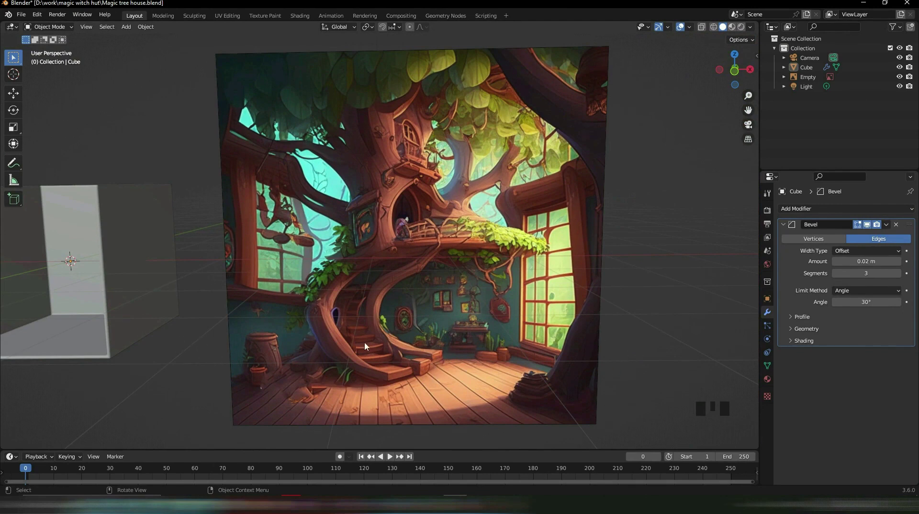
{"action": "scroll", "scroll_direction": "down", "scroll_amount": 3}
{"action": "left_click_drag", "start_coordinate": [270, 287], "coordinate": [506, 232]}
{"action": "scroll", "scroll_direction": "up", "scroll_amount": 3}
{"action": "left_click_drag", "start_coordinate": [506, 239], "coordinate": [288, 239]}
{"action": "scroll", "scroll_direction": "up", "scroll_amount": 3}
Step: Keep panning across the reference, then orbit back toward the room and look it over
{"action": "scroll", "scroll_direction": "down", "scroll_amount": 3}
{"action": "left_click_drag", "start_coordinate": [334, 125], "coordinate": [367, 182]}
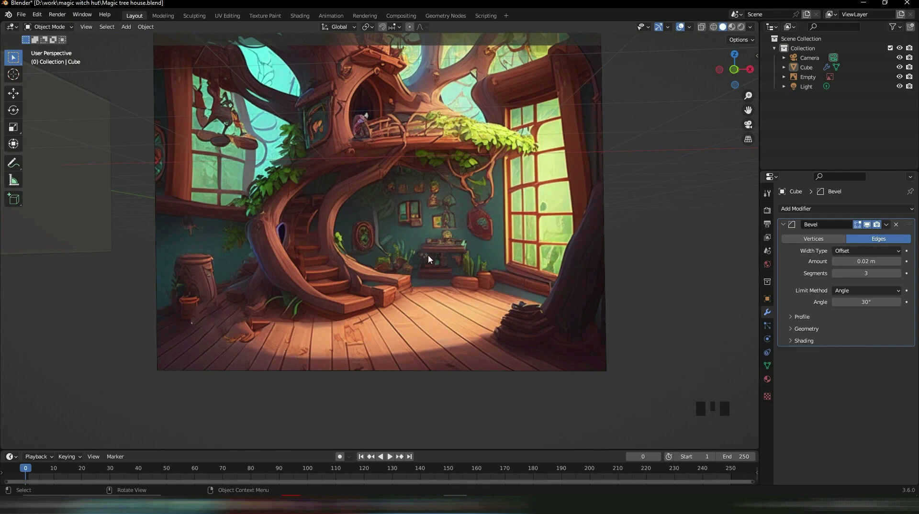
{"action": "scroll", "scroll_direction": "up", "scroll_amount": 3}
{"action": "left_click_drag", "start_coordinate": [385, 158], "coordinate": [358, 259]}
{"action": "scroll", "scroll_direction": "down", "scroll_amount": 3}
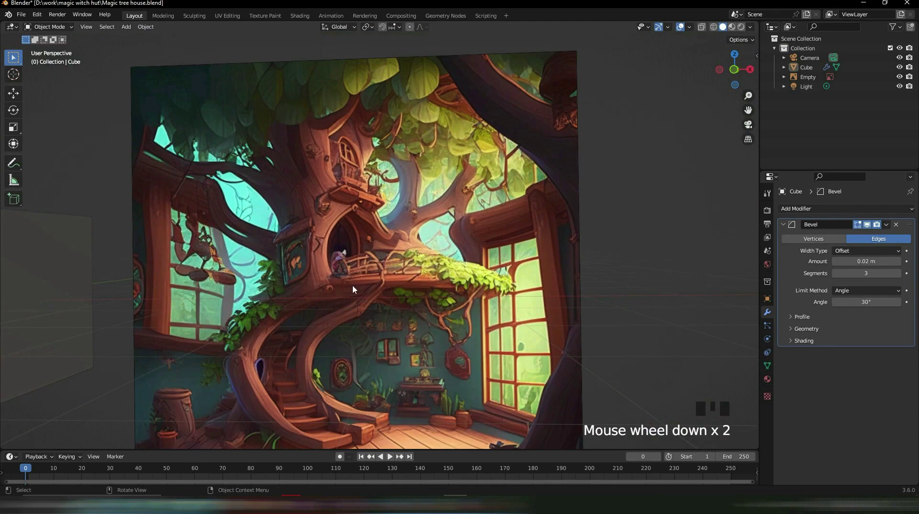
{"action": "left_click_drag", "start_coordinate": [355, 290], "coordinate": [516, 232]}
{"action": "left_click_drag", "start_coordinate": [462, 257], "coordinate": [477, 192]}
{"action": "left_click_drag", "start_coordinate": [478, 353], "coordinate": [410, 269]}
{"action": "scroll", "scroll_direction": "up", "scroll_amount": 3}
{"action": "scroll", "scroll_direction": "down", "scroll_amount": 3}
{"action": "left_click_drag", "start_coordinate": [319, 216], "coordinate": [417, 298]}
{"action": "left_click", "coordinate": [416, 297]}
Step: Add a second cube and squash it along Z and X into a thin flat slab
{"action": "key", "text": "shift+a"}
{"action": "key", "text": "shift+a"}
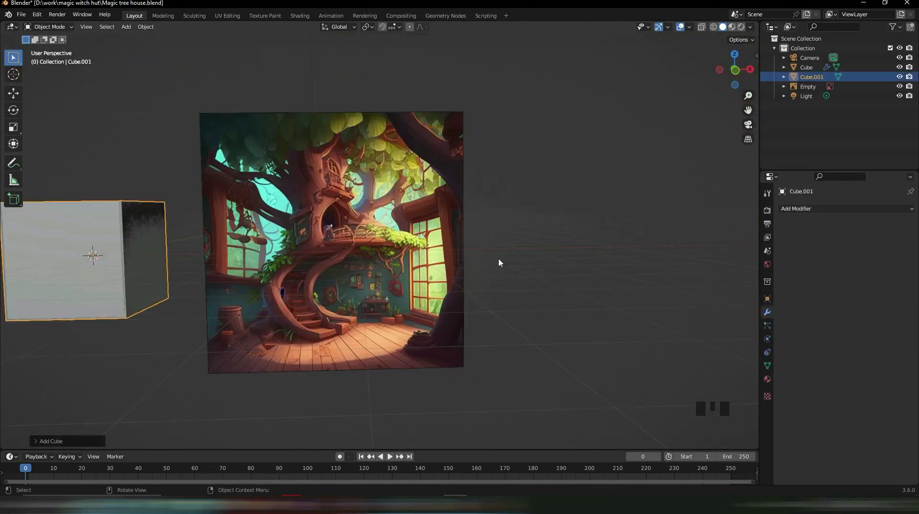
{"action": "scroll", "scroll_direction": "down", "scroll_amount": 3}
{"action": "left_click_drag", "start_coordinate": [427, 326], "coordinate": [476, 340]}
{"action": "key", "text": "s"}
{"action": "left_click_drag", "start_coordinate": [246, 306], "coordinate": [341, 333]}
{"action": "scroll", "scroll_direction": "up", "scroll_amount": 3}
{"action": "key", "text": "s"}
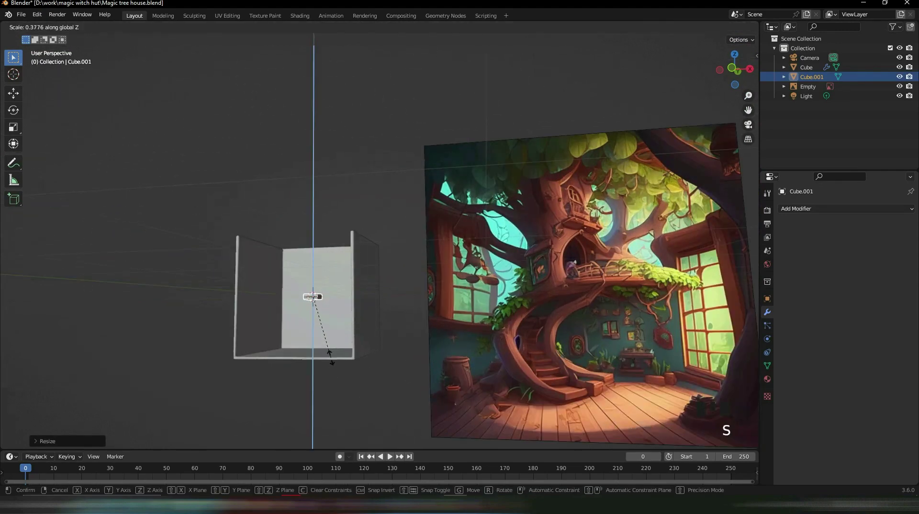
{"action": "left_click_drag", "start_coordinate": [381, 316], "coordinate": [416, 319]}
{"action": "key", "text": "s"}
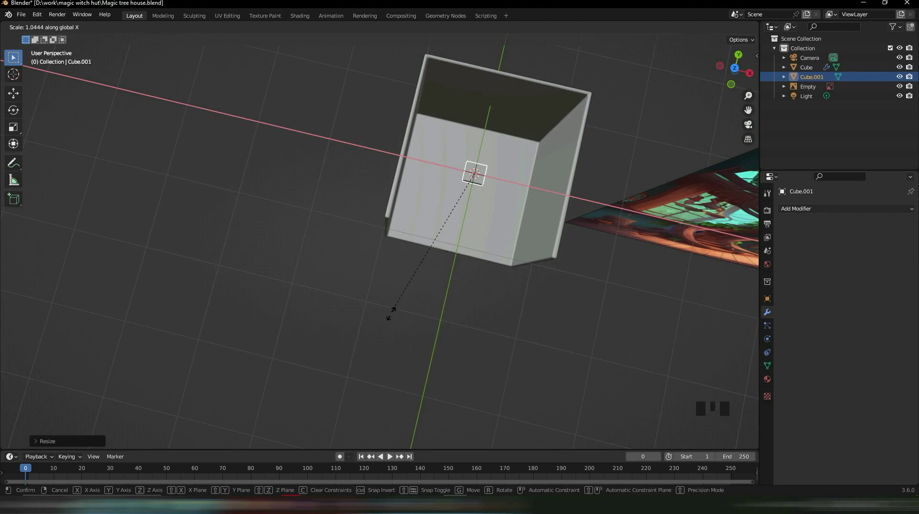
{"action": "key", "text": "s"}
{"action": "left_click_drag", "start_coordinate": [501, 309], "coordinate": [378, 309]}
{"action": "scroll", "scroll_direction": "up", "scroll_amount": 3}
{"action": "left_click_drag", "start_coordinate": [353, 316], "coordinate": [500, 264]}
Step: Shrink the reference image Empty to 0.571 and reselect the slab
{"action": "left_click", "coordinate": [501, 264]}
{"action": "key", "text": "s"}
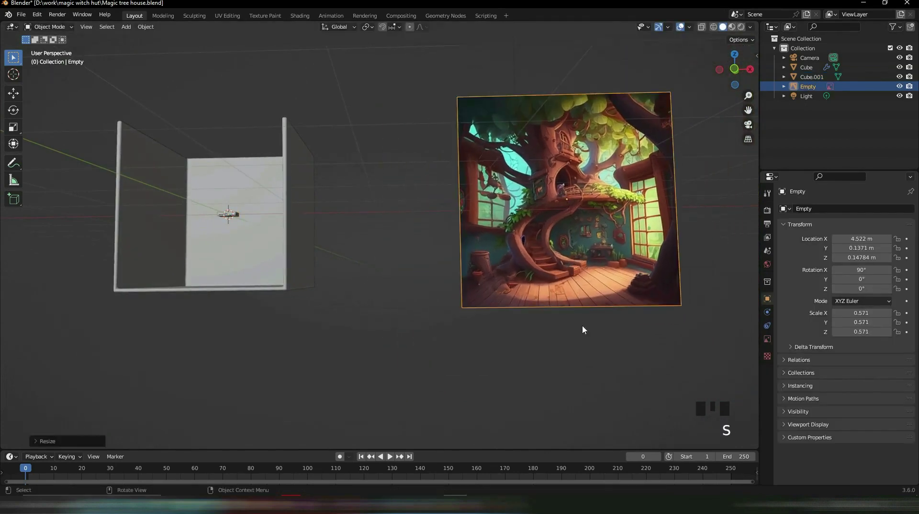
{"action": "key", "text": "g"}
{"action": "left_click", "coordinate": [485, 356]}
{"action": "left_click_drag", "start_coordinate": [422, 288], "coordinate": [499, 301]}
{"action": "scroll", "scroll_direction": "up", "scroll_amount": 3}
{"action": "left_click_drag", "start_coordinate": [551, 319], "coordinate": [268, 226]}
{"action": "left_click_drag", "start_coordinate": [269, 226], "coordinate": [347, 273]}
Step: Resize the slab along its length and move it down onto the room floor
{"action": "key", "text": "s"}
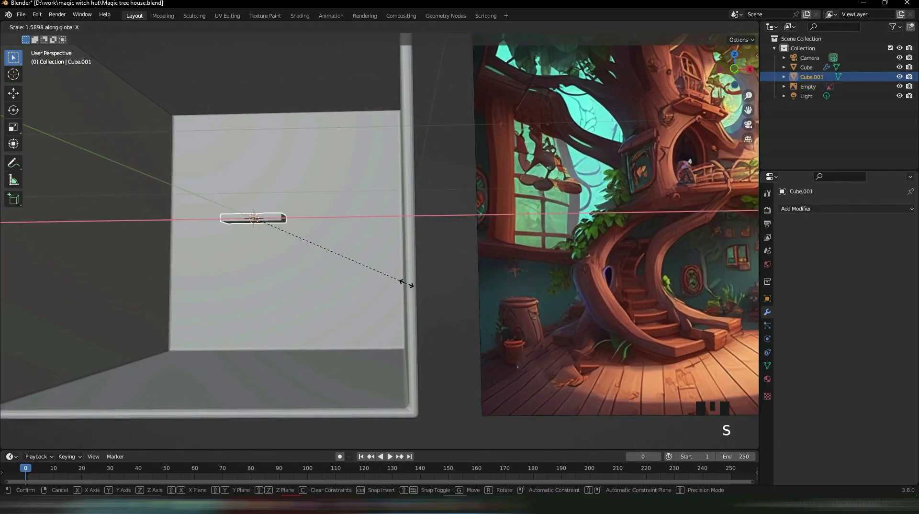
{"action": "left_click_drag", "start_coordinate": [346, 271], "coordinate": [379, 399]}
{"action": "key", "text": "s"}
{"action": "left_click_drag", "start_coordinate": [424, 407], "coordinate": [400, 358]}
{"action": "scroll", "scroll_direction": "down", "scroll_amount": 3}
{"action": "left_click_drag", "start_coordinate": [387, 335], "coordinate": [315, 281]}
{"action": "key", "text": "g"}
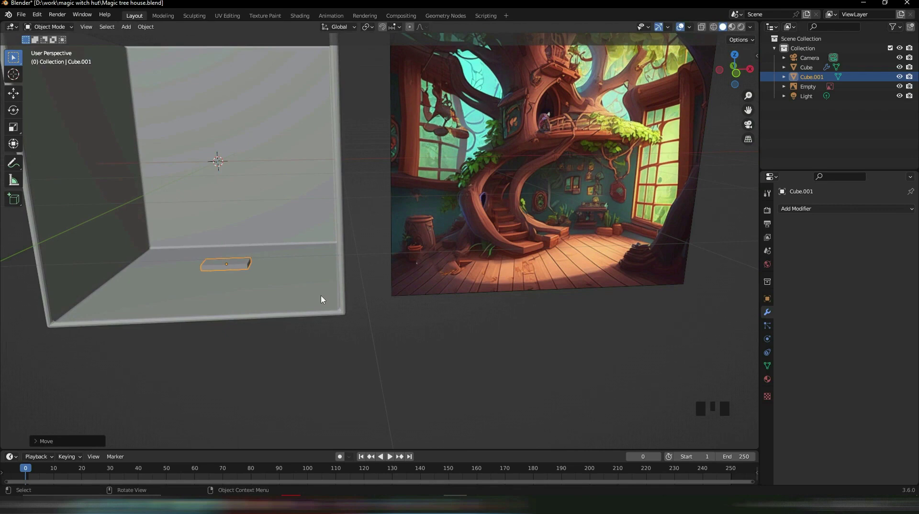
{"action": "left_click_drag", "start_coordinate": [390, 247], "coordinate": [349, 255]}
{"action": "left_click", "coordinate": [348, 254]}
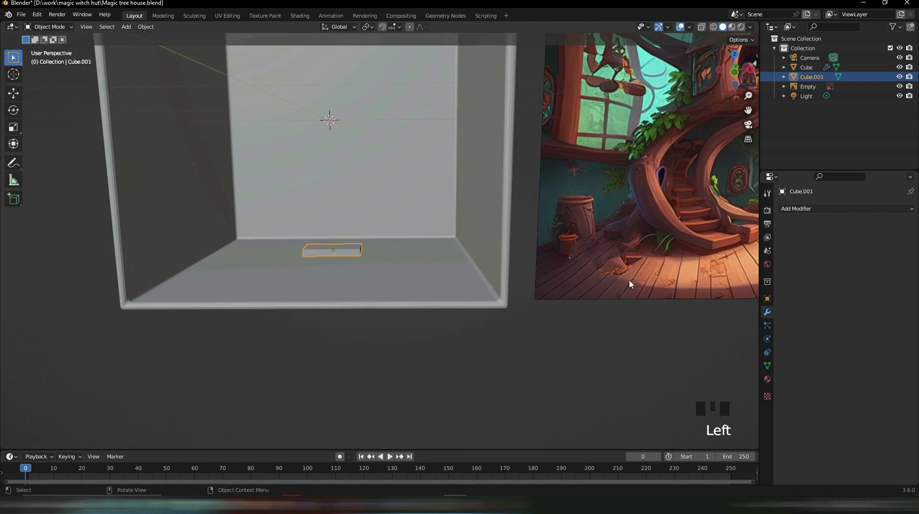
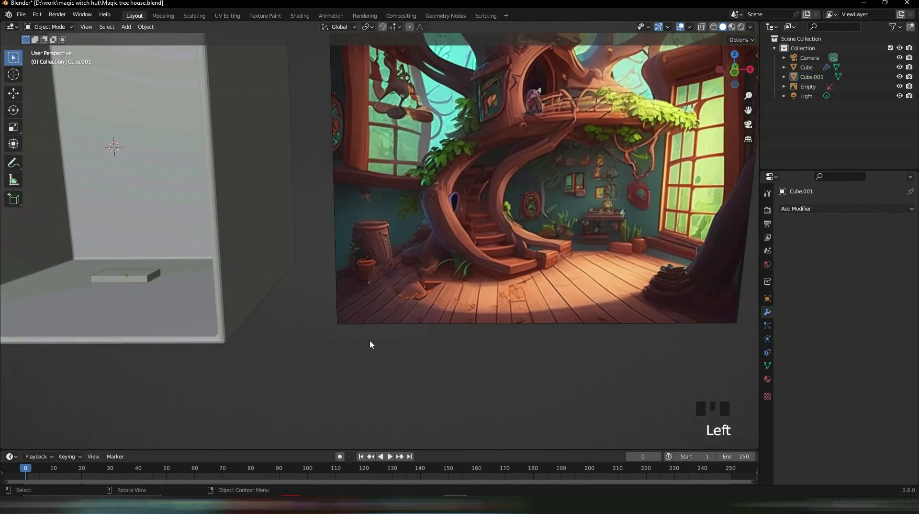
Step: Rotate the reference image 90° on X to lie flat and view it from the top beside the room
{"action": "left_click", "coordinate": [507, 228]}
{"action": "key", "text": "shift+d"}
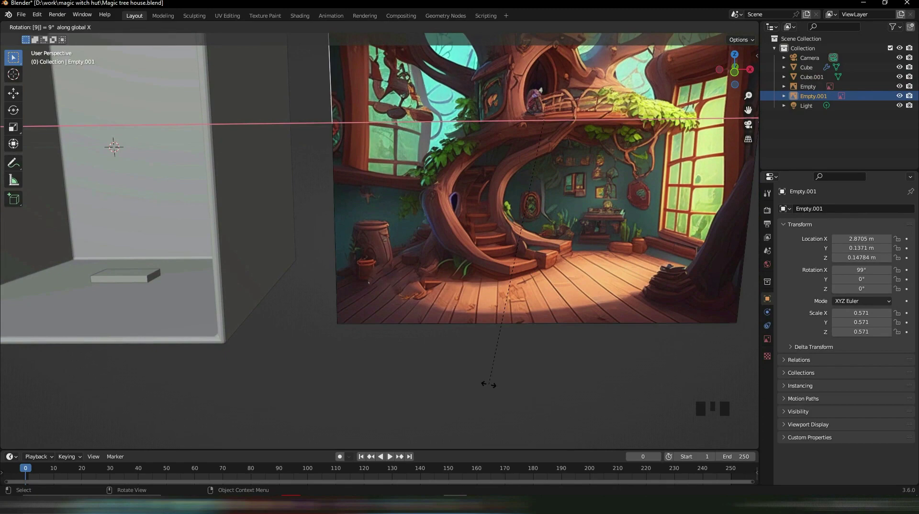
{"action": "key", "text": "r"}
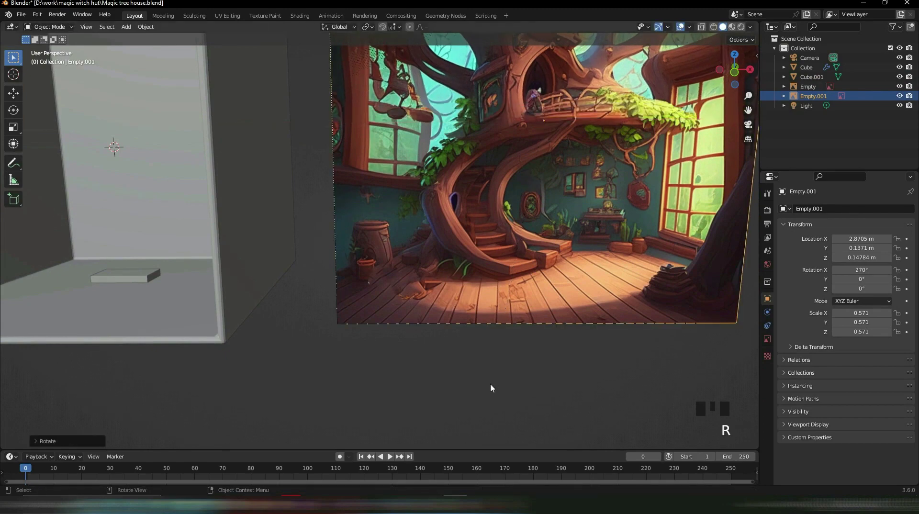
{"action": "key", "text": "r"}
{"action": "left_click_drag", "start_coordinate": [478, 232], "coordinate": [484, 280]}
{"action": "scroll", "scroll_direction": "down", "scroll_amount": 3}
{"action": "key", "text": "KP_7"}
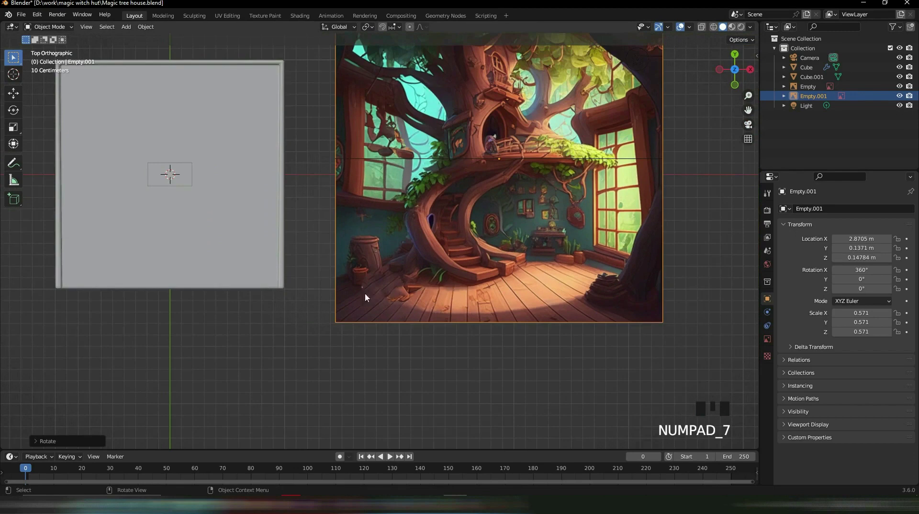
{"action": "left_click_drag", "start_coordinate": [323, 269], "coordinate": [341, 189]}
Step: Rotate and offset the step slab, then duplicate rotated copies curving around the room's centre
{"action": "left_click", "coordinate": [340, 189]}
{"action": "left_click_drag", "start_coordinate": [463, 216], "coordinate": [523, 245]}
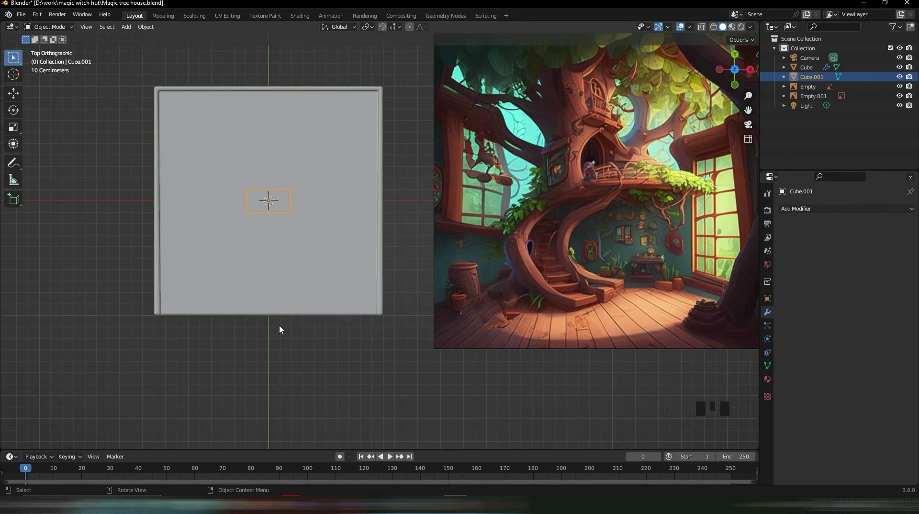
{"action": "scroll", "scroll_direction": "up", "scroll_amount": 3}
{"action": "scroll", "scroll_direction": "down", "scroll_amount": 3}
{"action": "key", "text": "r"}
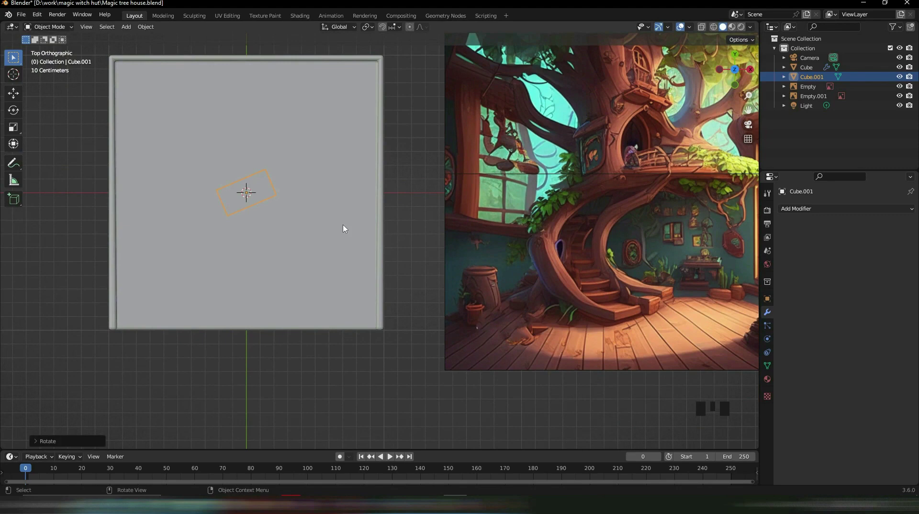
{"action": "key", "text": "g"}
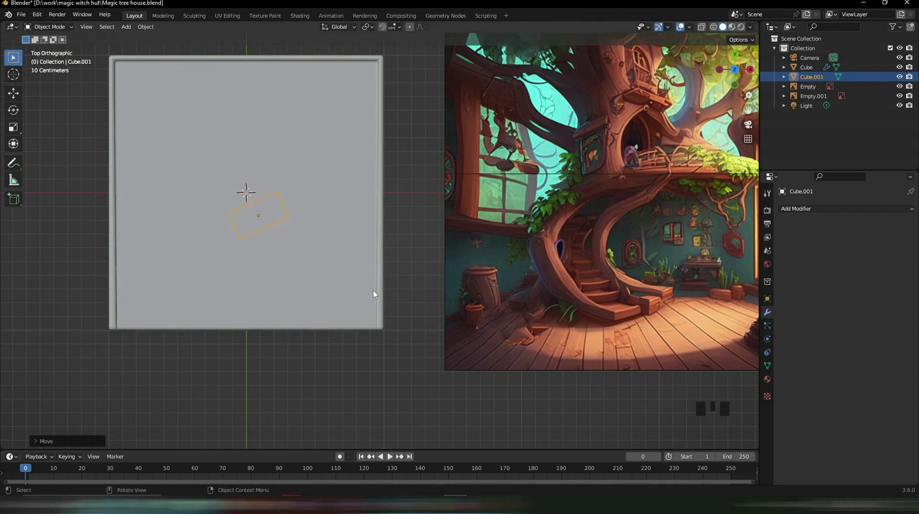
{"action": "key", "text": "r"}
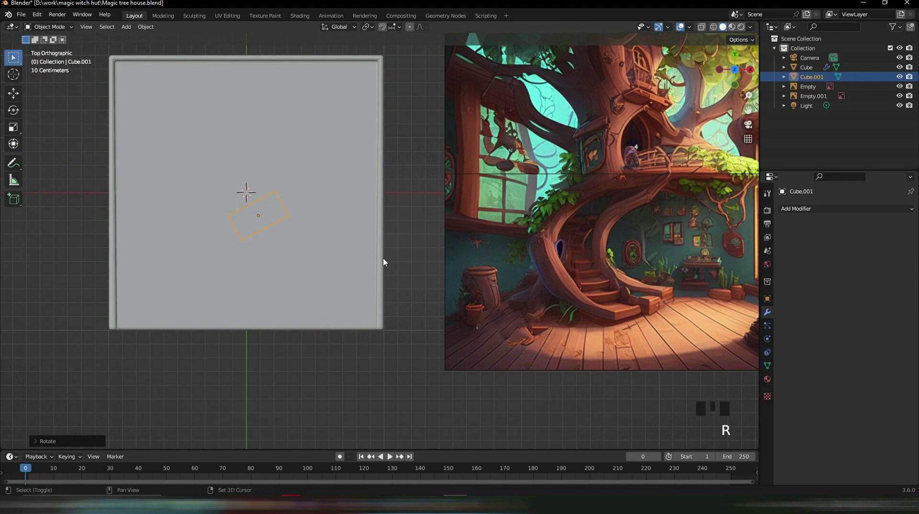
{"action": "key", "text": "shift+d"}
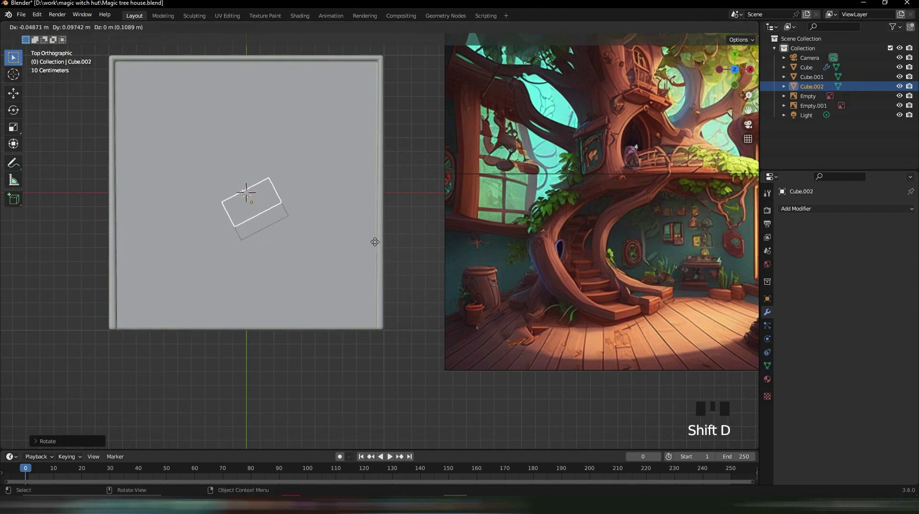
{"action": "key", "text": "r"}
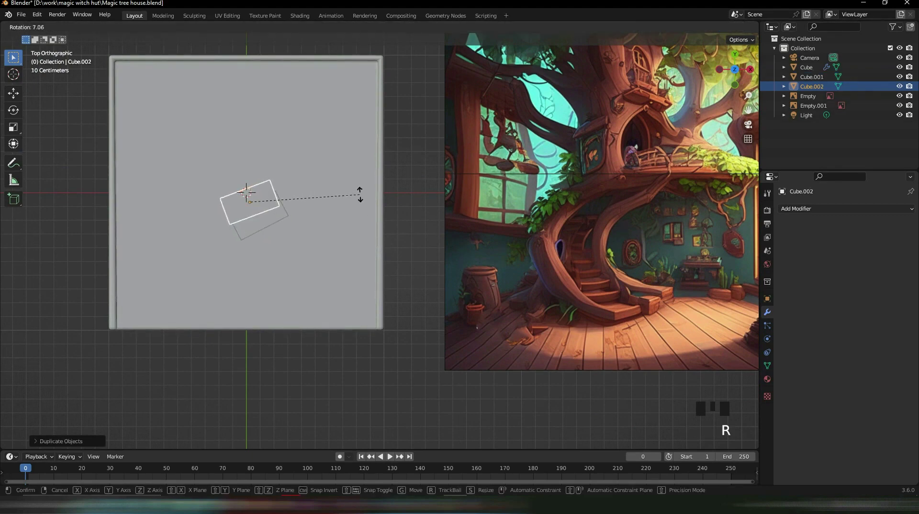
{"action": "key", "text": "g"}
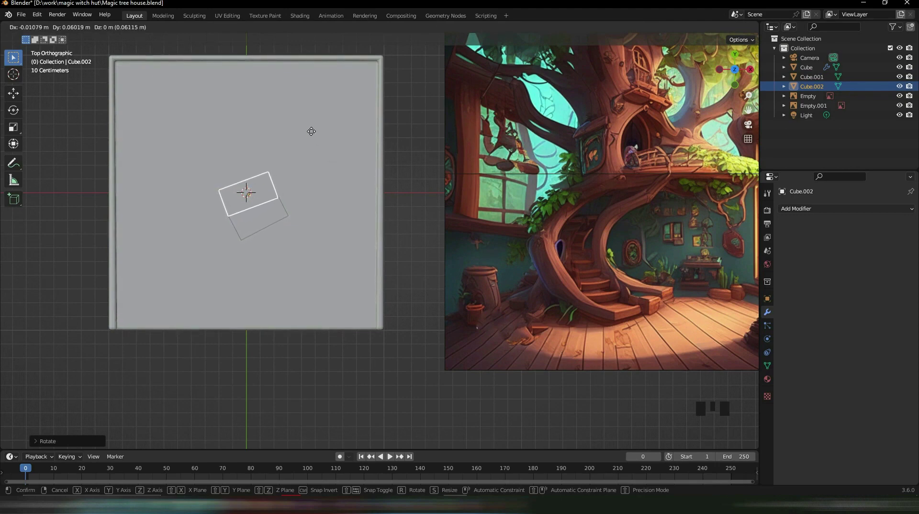
{"action": "key", "text": "shift+d"}
{"action": "key", "text": "r"}
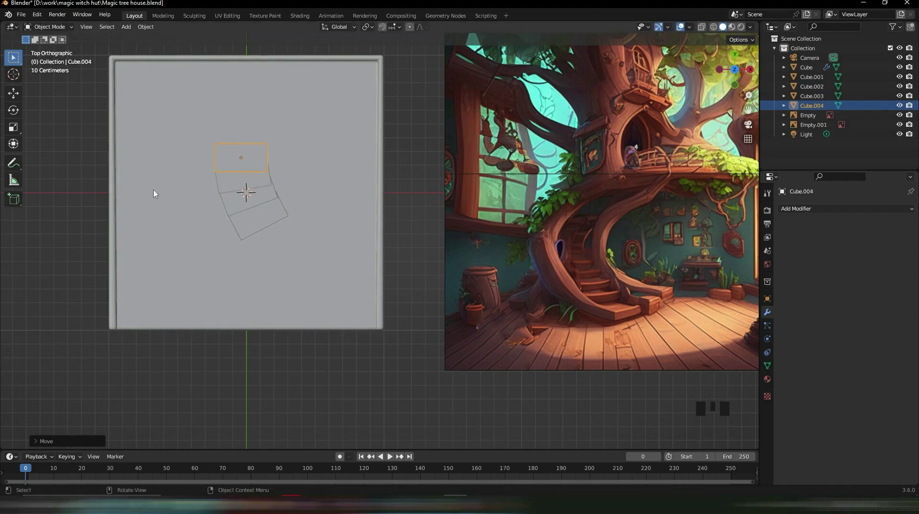
Step: Select the steps together, move and rotate the group, and start another step above the stairs
{"action": "left_click", "coordinate": [248, 223]}
{"action": "left_click", "coordinate": [237, 176]}
{"action": "left_click", "coordinate": [232, 184]}
{"action": "left_click", "coordinate": [239, 158]}
{"action": "key", "text": "g"}
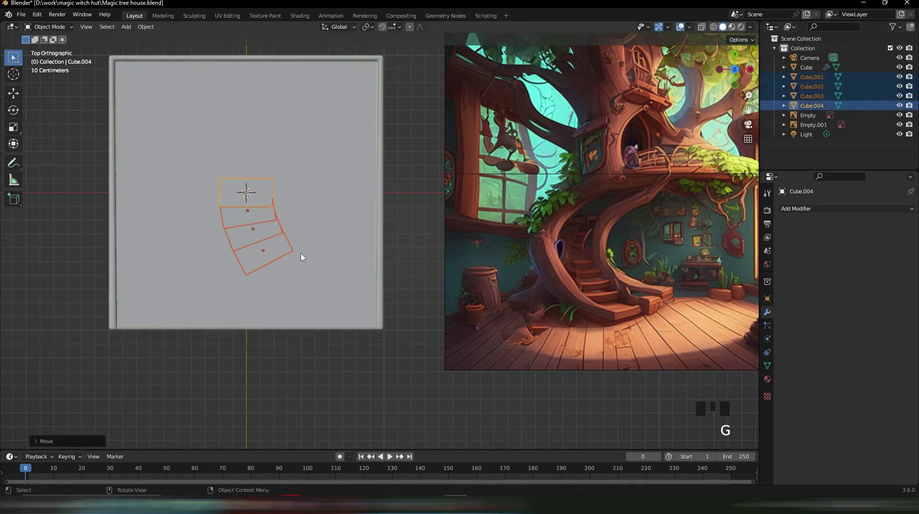
{"action": "key", "text": "r"}
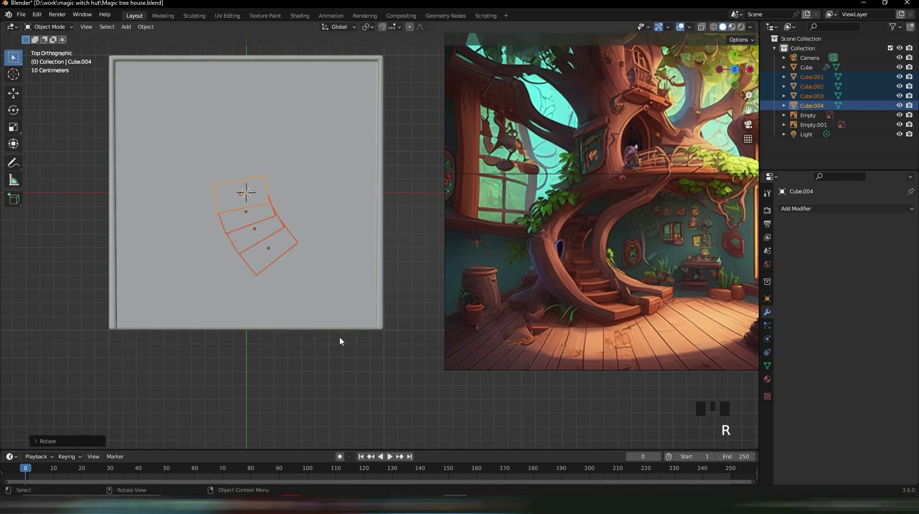
{"action": "left_click", "coordinate": [303, 369]}
{"action": "key", "text": "g"}
{"action": "left_click", "coordinate": [319, 365]}
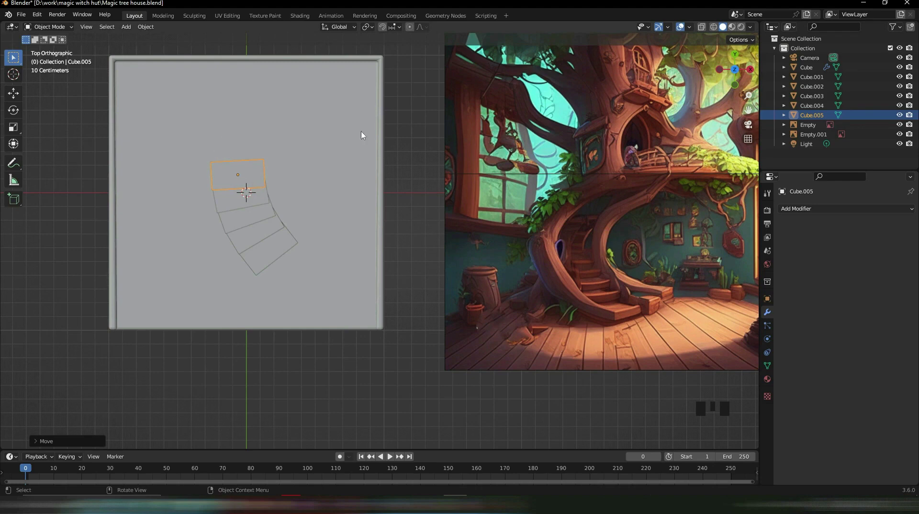
Step: Duplicate the top step and scale it into a wider square landing placed atop the stairs
{"action": "key", "text": "shift+d"}
{"action": "key", "text": "r"}
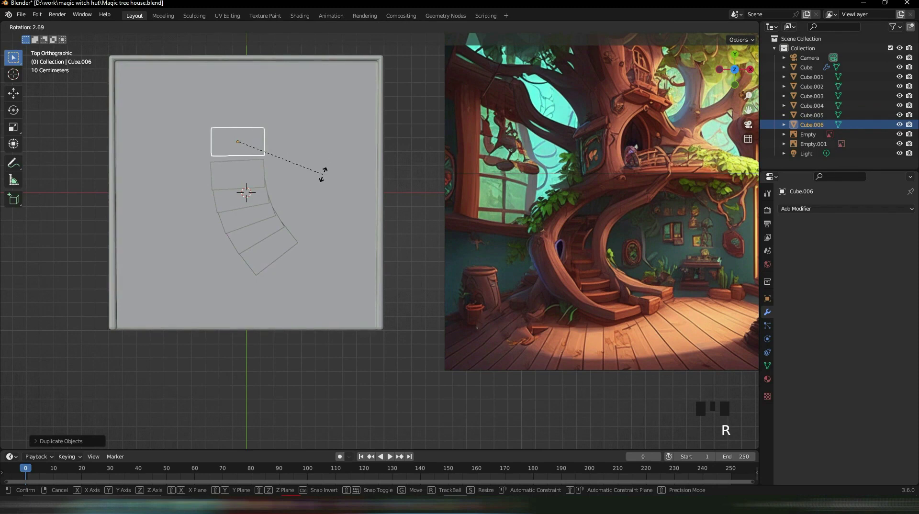
{"action": "key", "text": "s"}
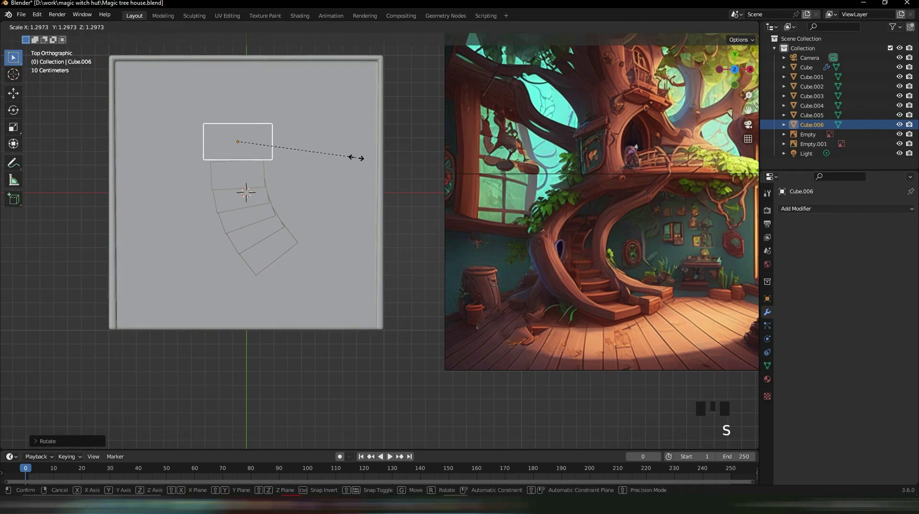
{"action": "key", "text": "s"}
{"action": "key", "text": "s"}
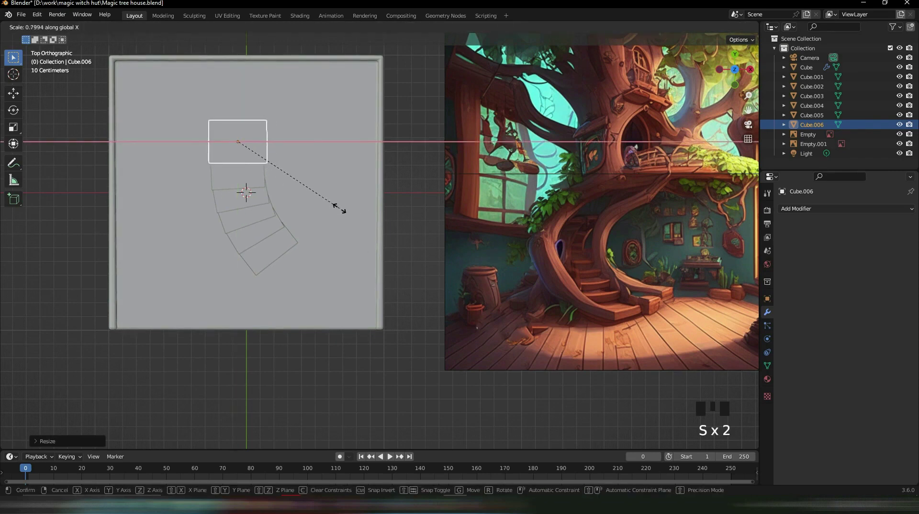
{"action": "key", "text": "g"}
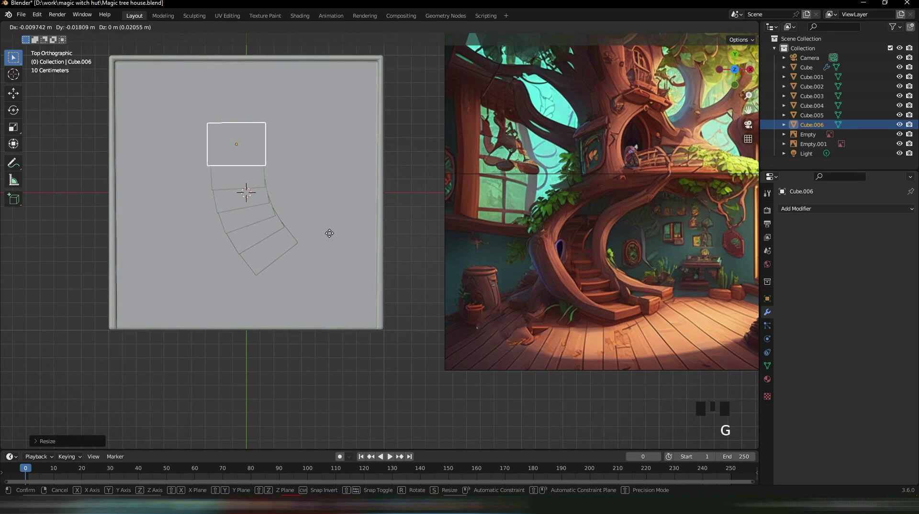
{"action": "left_click", "coordinate": [420, 181]}
Step: Duplicate the landing into a quarter-turned narrow slab and copy it into a row to the right
{"action": "left_click", "coordinate": [247, 183]}
{"action": "key", "text": "shift+d"}
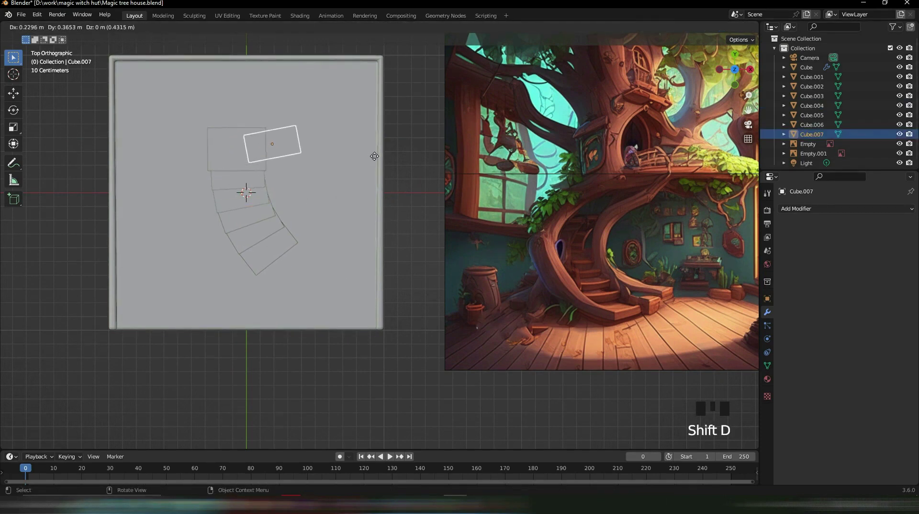
{"action": "key", "text": "r"}
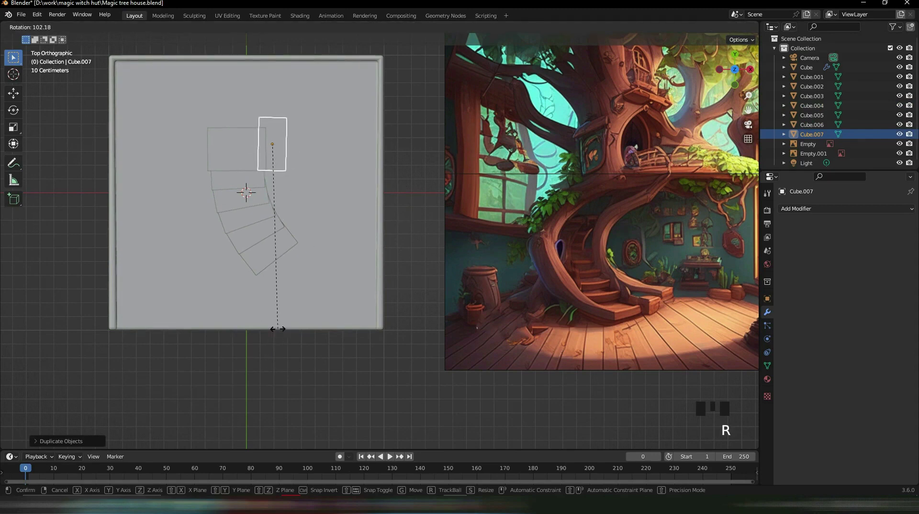
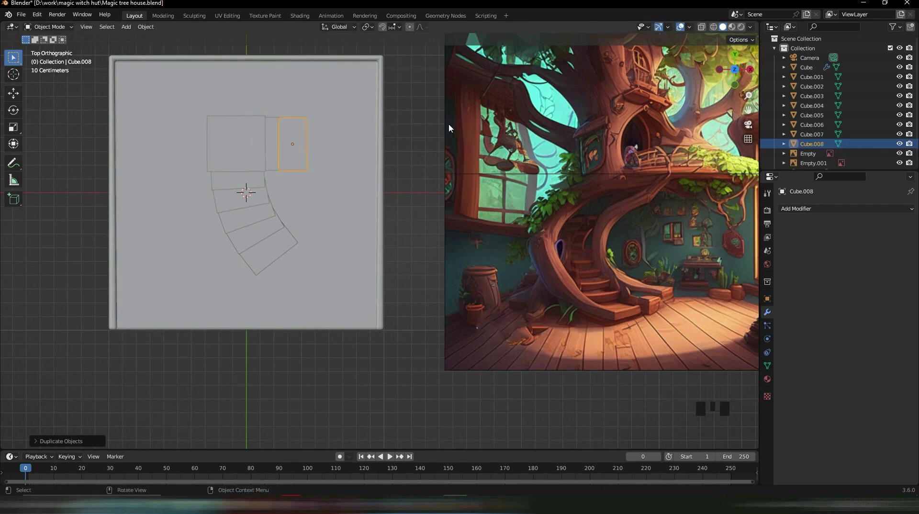
{"action": "key", "text": "shift+d"}
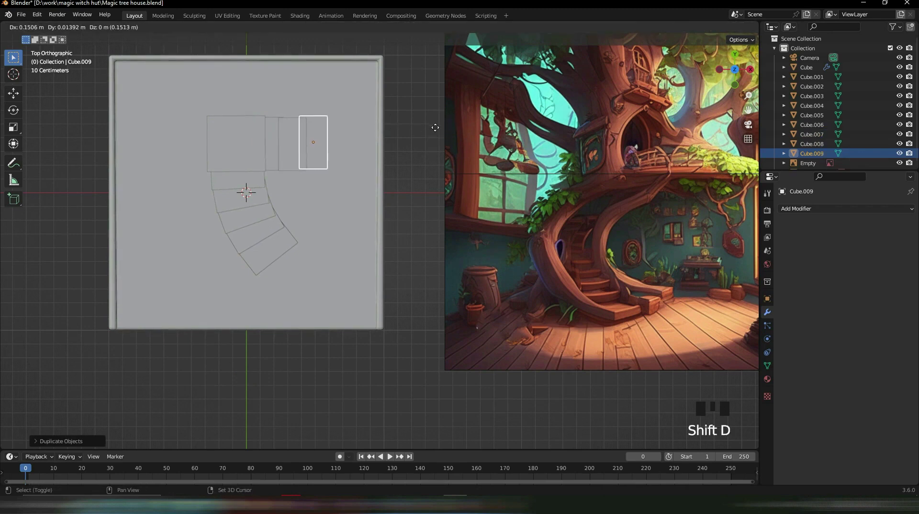
{"action": "key", "text": "shift+d"}
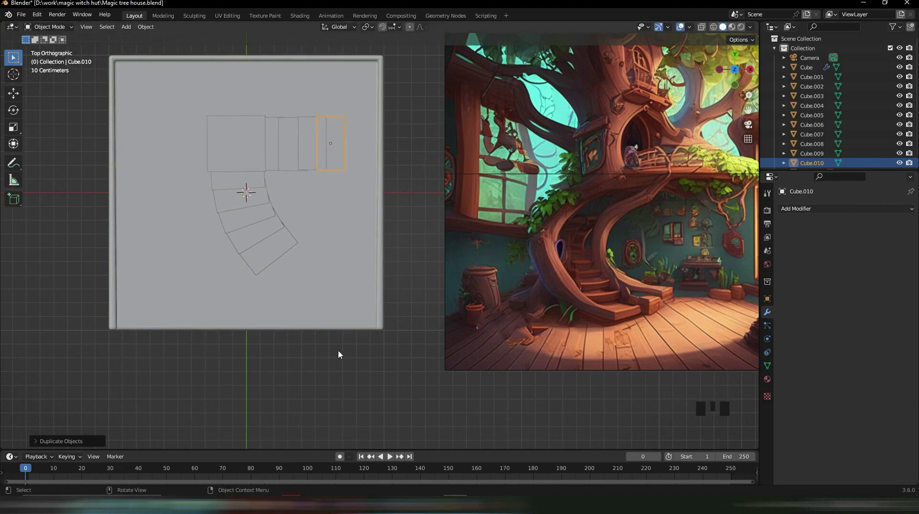
Step: Select a group of stair steps and lift them to staggered heights rising from the floor
{"action": "left_click_drag", "start_coordinate": [373, 347], "coordinate": [365, 284]}
{"action": "scroll", "scroll_direction": "up", "scroll_amount": 3}
{"action": "left_click_drag", "start_coordinate": [278, 294], "coordinate": [261, 333]}
{"action": "scroll", "scroll_direction": "up", "scroll_amount": 3}
{"action": "left_click_drag", "start_coordinate": [268, 335], "coordinate": [281, 332]}
{"action": "left_click", "coordinate": [281, 331]}
{"action": "left_click", "coordinate": [257, 318]}
{"action": "left_click", "coordinate": [255, 305]}
{"action": "left_click", "coordinate": [255, 289]}
{"action": "left_click", "coordinate": [274, 270]}
{"action": "key", "text": "g"}
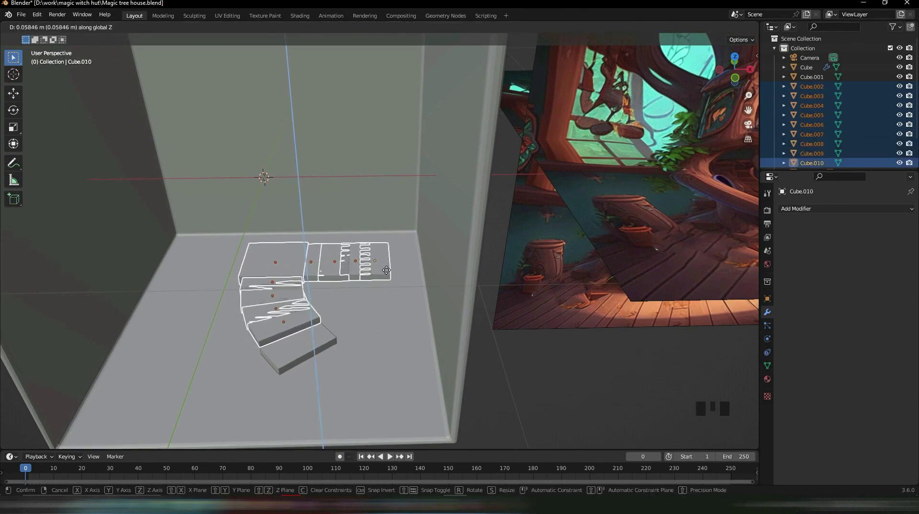
{"action": "key", "text": "g"}
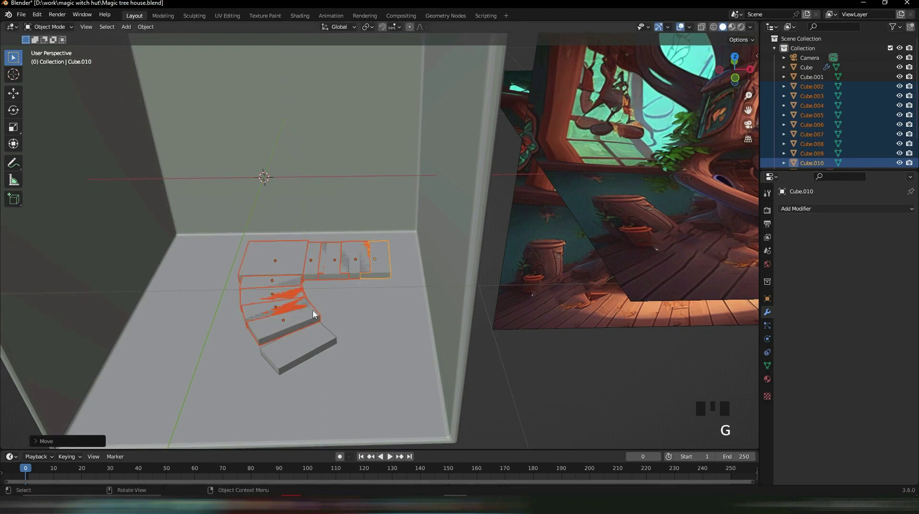
Step: Copy the room's Bevel to the remaining steps and reposition them into a curving flight toward the back wall
{"action": "left_click", "coordinate": [281, 308]}
{"action": "left_click", "coordinate": [230, 246]}
{"action": "left_click", "coordinate": [396, 310]}
{"action": "left_click", "coordinate": [408, 323]}
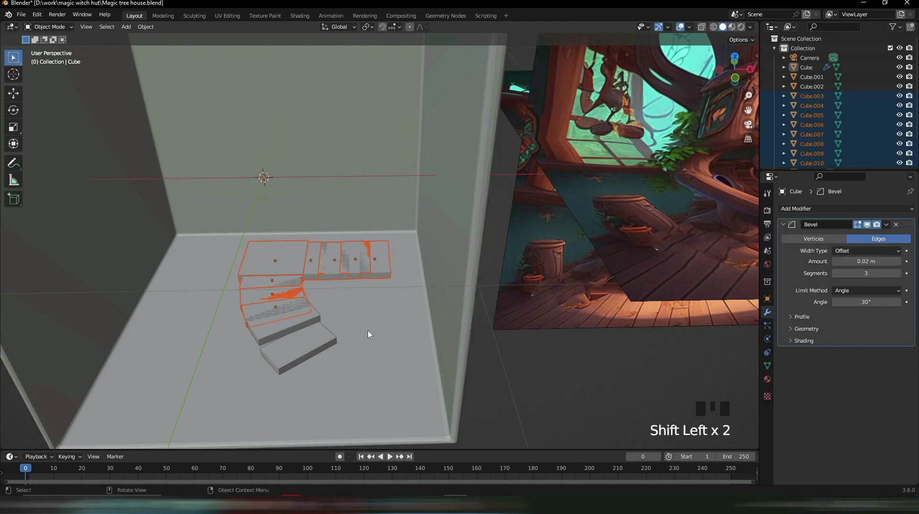
{"action": "key", "text": "g"}
{"action": "left_click", "coordinate": [443, 290]}
{"action": "key", "text": "g"}
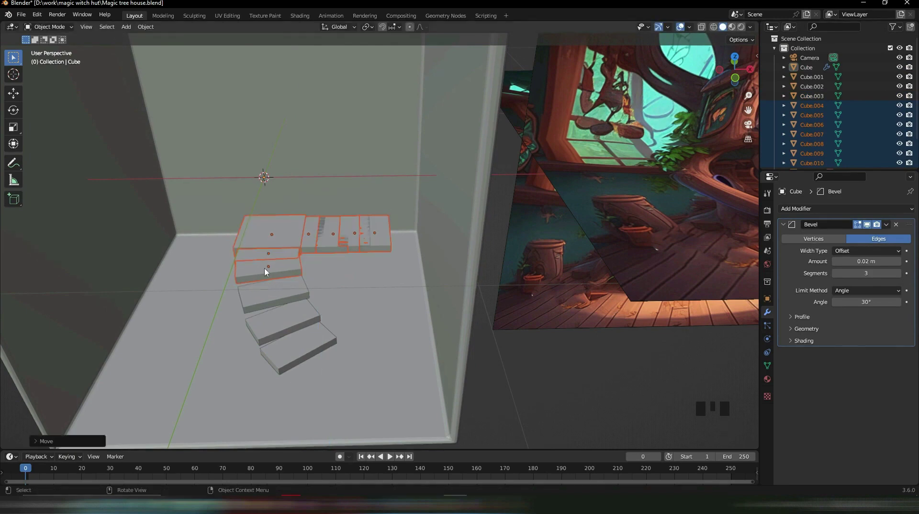
{"action": "left_click", "coordinate": [261, 273]}
Step: Widen the room box slightly along X in Edit Mode
{"action": "left_click_drag", "start_coordinate": [375, 287], "coordinate": [663, 160]}
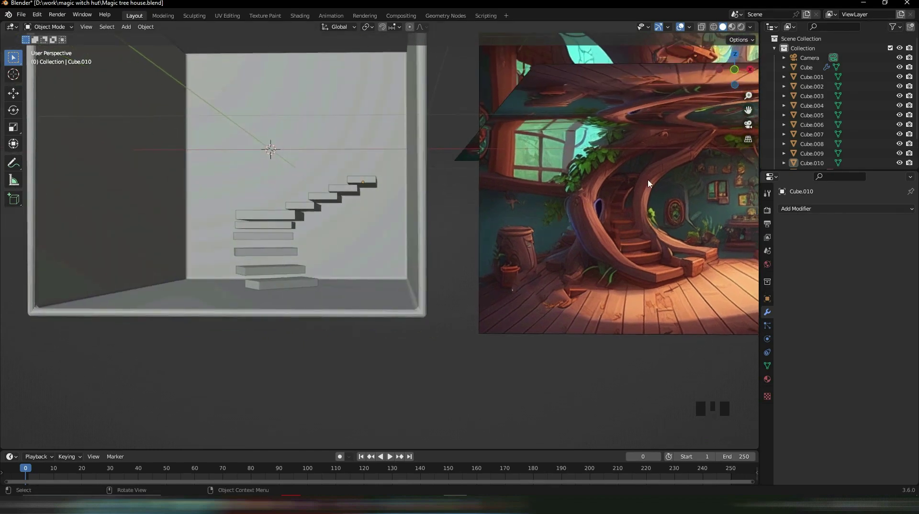
{"action": "scroll", "scroll_direction": "down", "scroll_amount": 3}
{"action": "middle_click", "coordinate": [554, 184]}
{"action": "scroll", "scroll_direction": "up", "scroll_amount": 3}
{"action": "left_click_drag", "start_coordinate": [351, 198], "coordinate": [454, 189]}
{"action": "scroll", "scroll_direction": "down", "scroll_amount": 3}
{"action": "left_click_drag", "start_coordinate": [492, 200], "coordinate": [457, 214]}
{"action": "scroll", "scroll_direction": "up", "scroll_amount": 3}
{"action": "scroll", "scroll_direction": "down", "scroll_amount": 3}
{"action": "left_click_drag", "start_coordinate": [548, 214], "coordinate": [451, 214]}
{"action": "left_click", "coordinate": [451, 215]}
{"action": "key", "text": "Tab"}
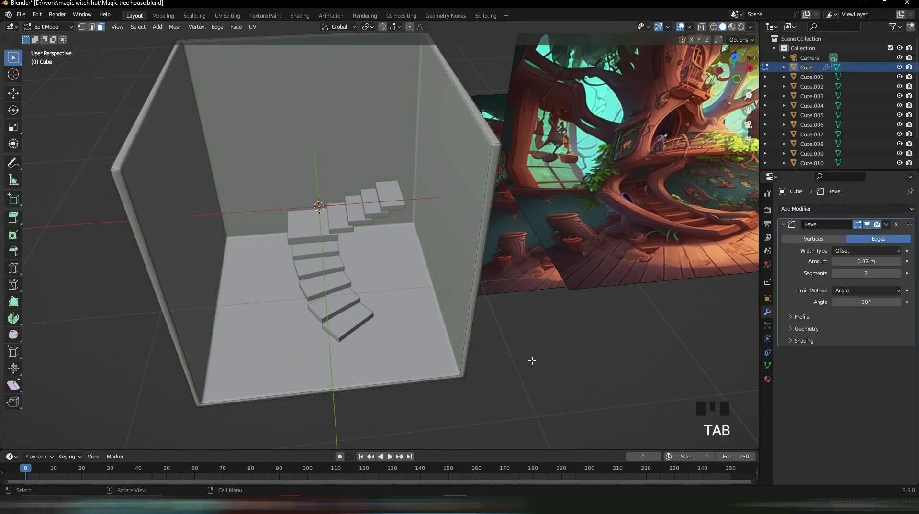
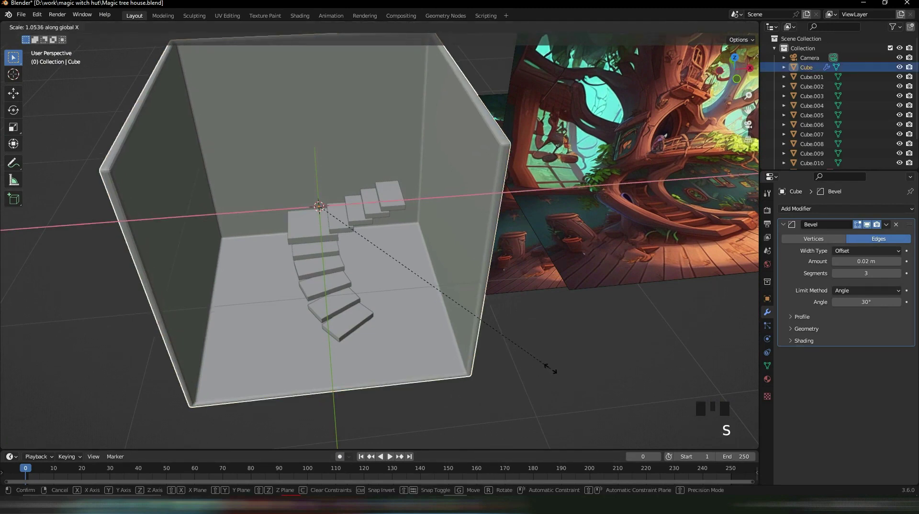
{"action": "left_click", "coordinate": [655, 354]}
Step: Slide the upright reference image sideways so it stands just beside the room
{"action": "left_click_drag", "start_coordinate": [534, 318], "coordinate": [467, 334]}
{"action": "key", "text": "g"}
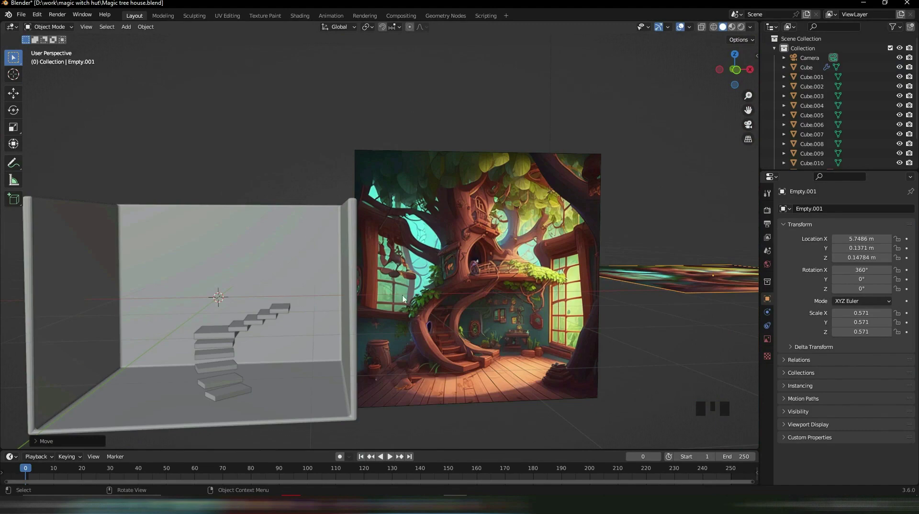
Step: Select every stair step plus the room and apply Shade Smooth to them
{"action": "left_click_drag", "start_coordinate": [513, 350], "coordinate": [377, 246]}
{"action": "scroll", "scroll_direction": "up", "scroll_amount": 3}
{"action": "left_click_drag", "start_coordinate": [362, 299], "coordinate": [346, 273]}
{"action": "scroll", "scroll_direction": "down", "scroll_amount": 3}
{"action": "left_click_drag", "start_coordinate": [322, 297], "coordinate": [389, 398]}
{"action": "left_click", "coordinate": [389, 398]}
{"action": "left_click_drag", "start_coordinate": [310, 322], "coordinate": [212, 353]}
{"action": "scroll", "scroll_direction": "up", "scroll_amount": 3}
{"action": "left_click", "coordinate": [172, 411]}
{"action": "left_click", "coordinate": [160, 391]}
{"action": "scroll", "scroll_direction": "down", "scroll_amount": 3}
{"action": "left_click", "coordinate": [245, 204]}
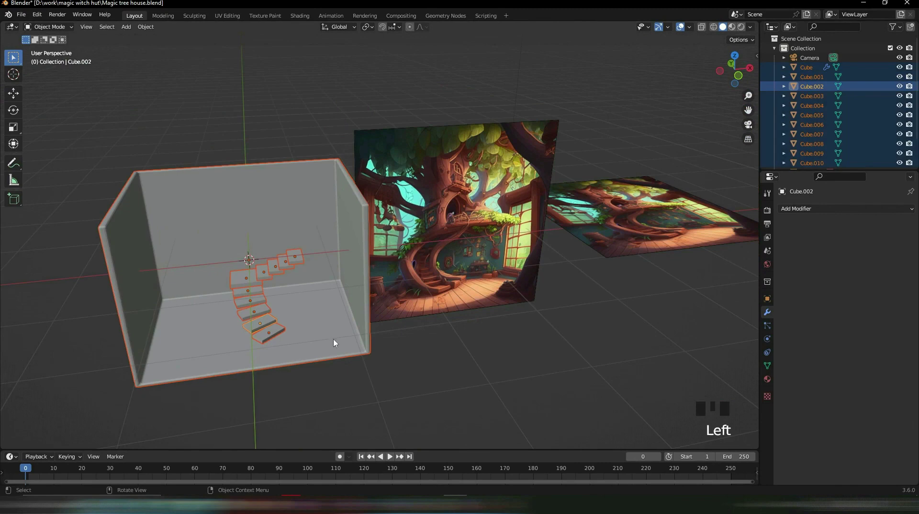
{"action": "left_click", "coordinate": [318, 301]}
{"action": "left_click", "coordinate": [478, 375]}
{"action": "left_click_drag", "start_coordinate": [448, 340], "coordinate": [502, 323]}
{"action": "scroll", "scroll_direction": "up", "scroll_amount": 3}
{"action": "left_click", "coordinate": [771, 366]}
{"action": "left_click_drag", "start_coordinate": [791, 407], "coordinate": [838, 422]}
{"action": "left_click_drag", "start_coordinate": [838, 422], "coordinate": [770, 316]}
{"action": "left_click", "coordinate": [770, 316]}
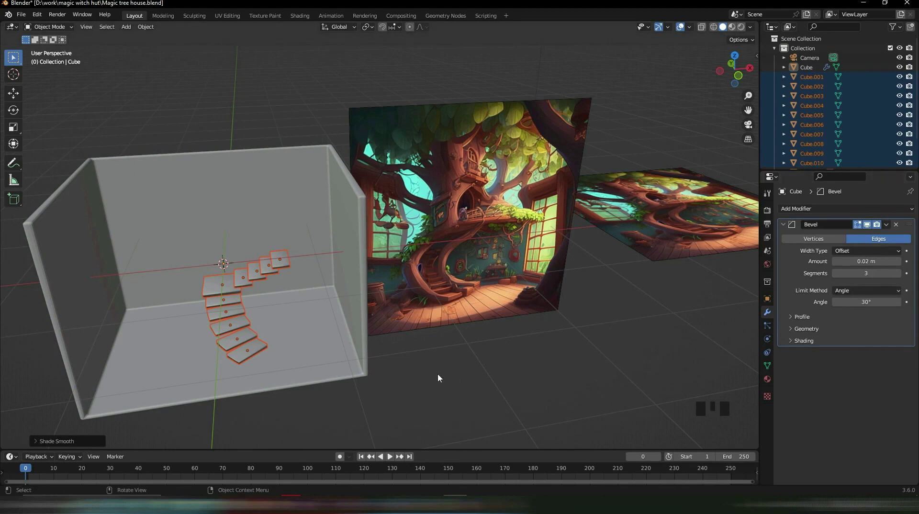
Step: Give a step a Bevel modifier of 0.03 m with 3 segments and share it to the other steps
{"action": "left_click", "coordinate": [448, 373]}
{"action": "left_click_drag", "start_coordinate": [357, 390], "coordinate": [217, 361]}
{"action": "left_click", "coordinate": [217, 361]}
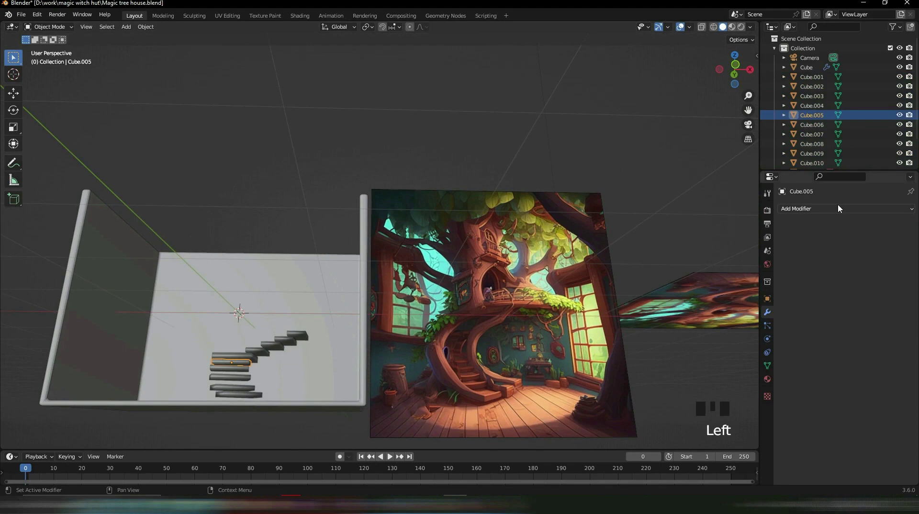
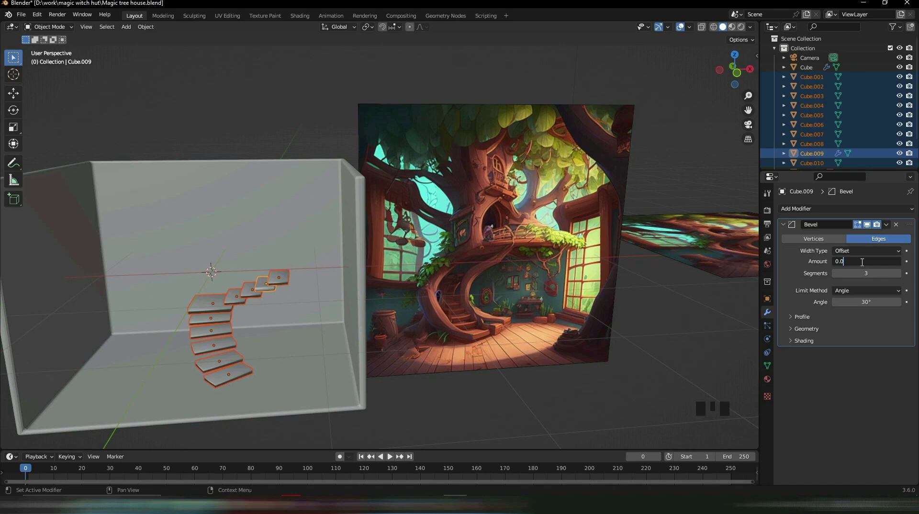
{"action": "left_click", "coordinate": [636, 401]}
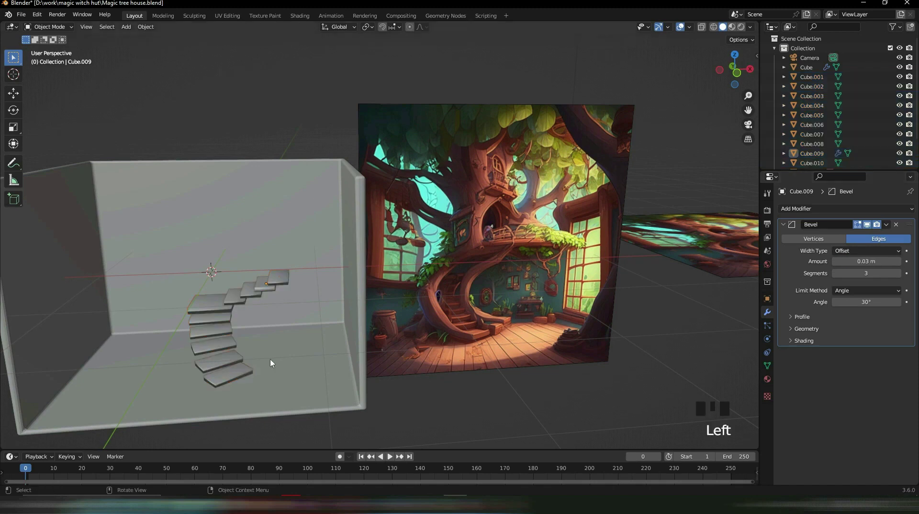
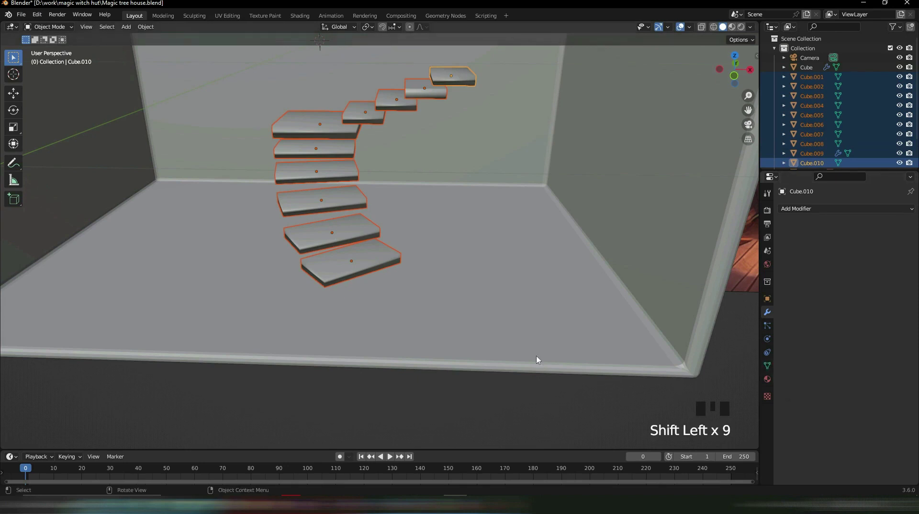
Step: Join all steps into one object and bring the twisting trunk railings alongside the staircase
{"action": "key", "text": "ctrl+j"}
{"action": "left_click", "coordinate": [773, 369]}
{"action": "left_click", "coordinate": [838, 422]}
{"action": "key", "text": "Tab"}
{"action": "left_click", "coordinate": [235, 402]}
{"action": "left_click_drag", "start_coordinate": [278, 240], "coordinate": [371, 194]}
{"action": "scroll", "scroll_direction": "down", "scroll_amount": 3}
{"action": "left_click_drag", "start_coordinate": [390, 211], "coordinate": [353, 298]}
{"action": "left_click_drag", "start_coordinate": [355, 288], "coordinate": [364, 319]}
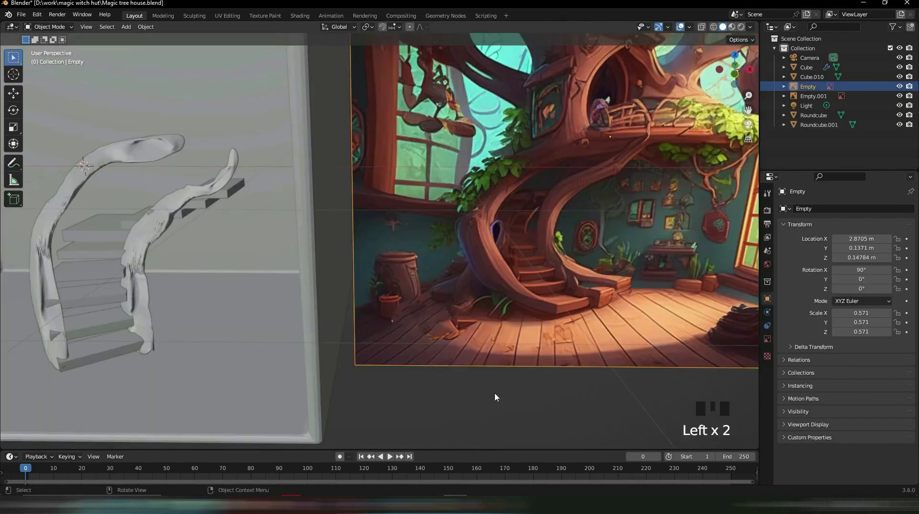
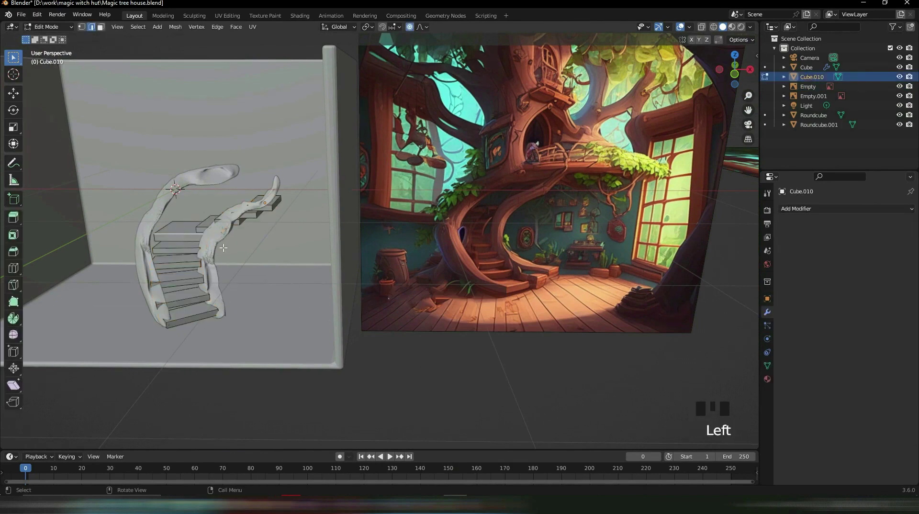
Step: Separate one step into its own object and duplicate it to hover above the top step
{"action": "key", "text": "ctrl+l"}
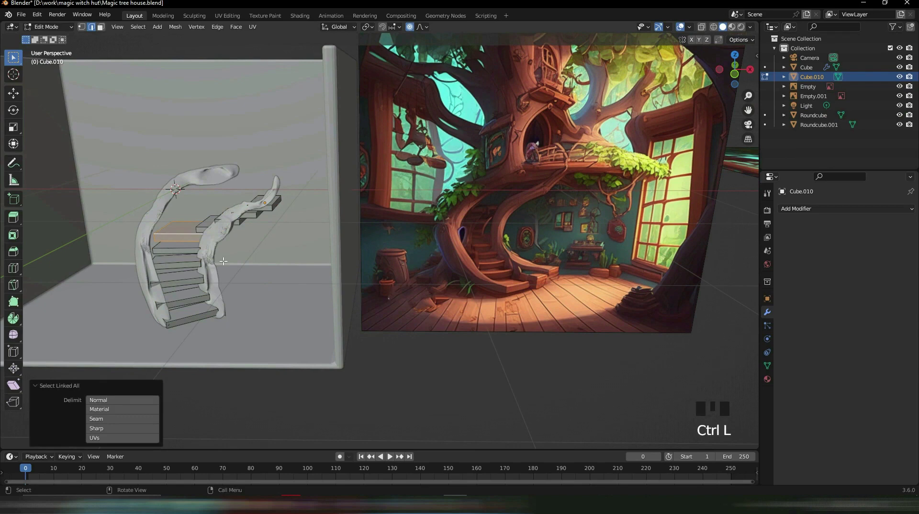
{"action": "key", "text": "p"}
{"action": "key", "text": "Tab"}
{"action": "left_click", "coordinate": [187, 240]}
{"action": "key", "text": "ctrl+d"}
{"action": "key", "text": "shift+d"}
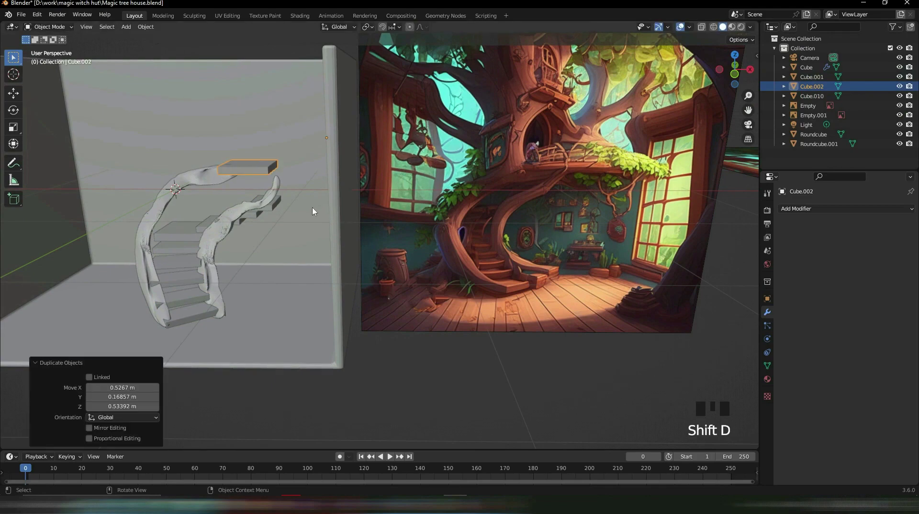
Step: Flatten the copied step along Z and lower it slightly at the staircase top
{"action": "left_click_drag", "start_coordinate": [271, 191], "coordinate": [425, 162]}
{"action": "left_click_drag", "start_coordinate": [193, 193], "coordinate": [423, 205]}
{"action": "scroll", "scroll_direction": "up", "scroll_amount": 3}
{"action": "left_click_drag", "start_coordinate": [408, 240], "coordinate": [496, 230]}
{"action": "scroll", "scroll_direction": "up", "scroll_amount": 3}
{"action": "left_click_drag", "start_coordinate": [491, 199], "coordinate": [573, 234]}
{"action": "key", "text": "s"}
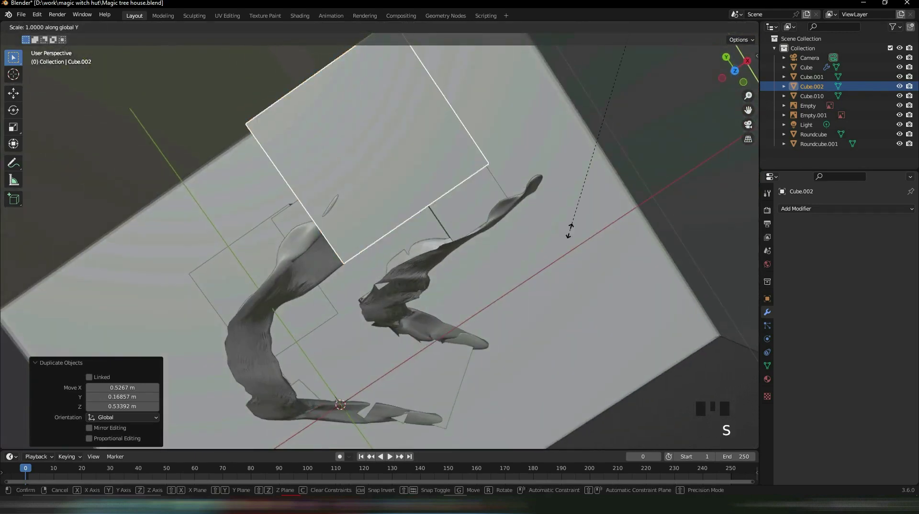
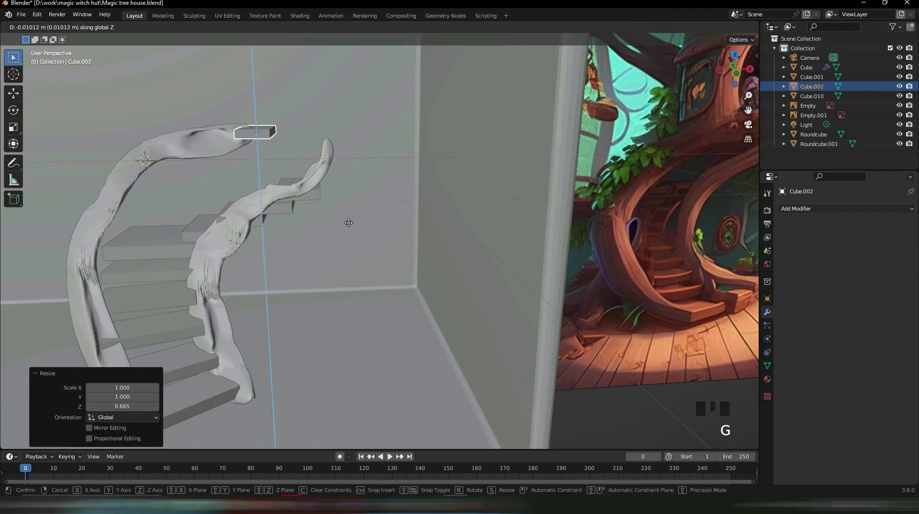
{"action": "key", "text": "g"}
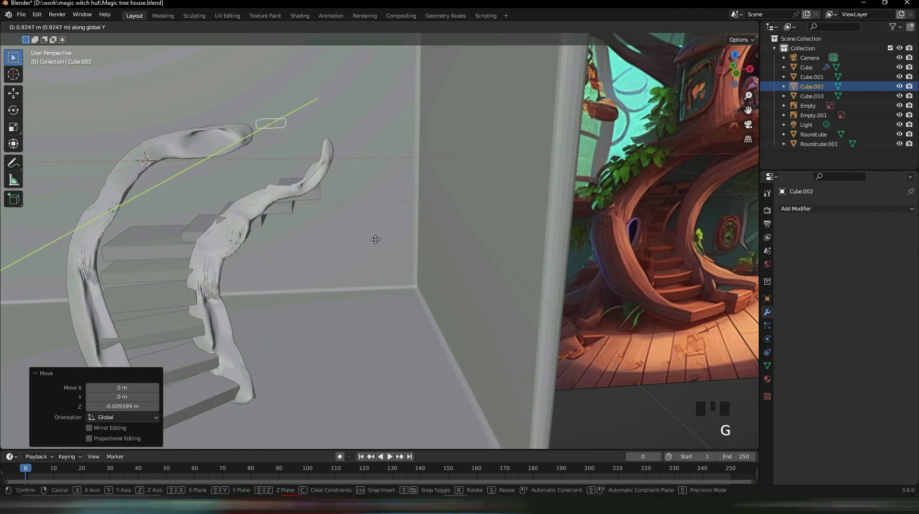
Step: Stretch the plank long along Y ready for the six-count Array landing
{"action": "scroll", "scroll_direction": "up", "scroll_amount": 3}
{"action": "left_click_drag", "start_coordinate": [268, 227], "coordinate": [357, 201]}
{"action": "scroll", "scroll_direction": "up", "scroll_amount": 3}
{"action": "key", "text": "s"}
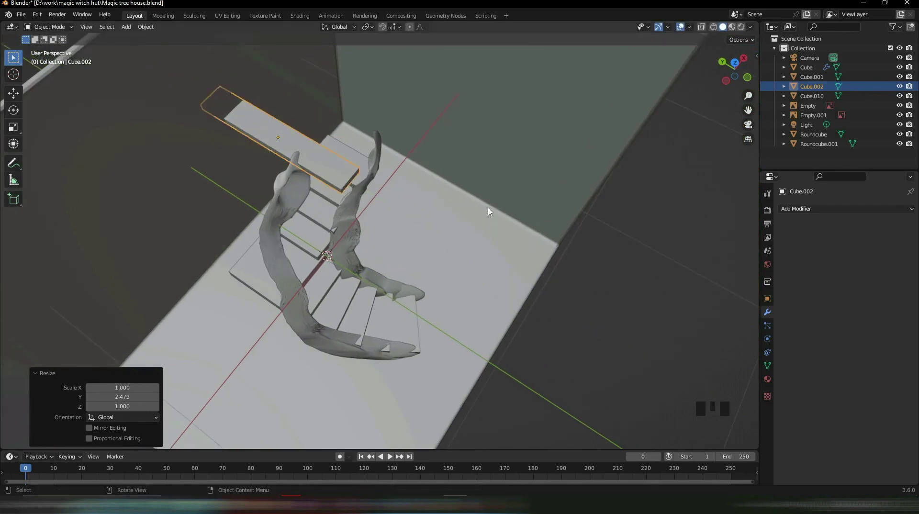
{"action": "scroll", "scroll_direction": "up", "scroll_amount": 3}
{"action": "left_click_drag", "start_coordinate": [443, 159], "coordinate": [466, 327]}
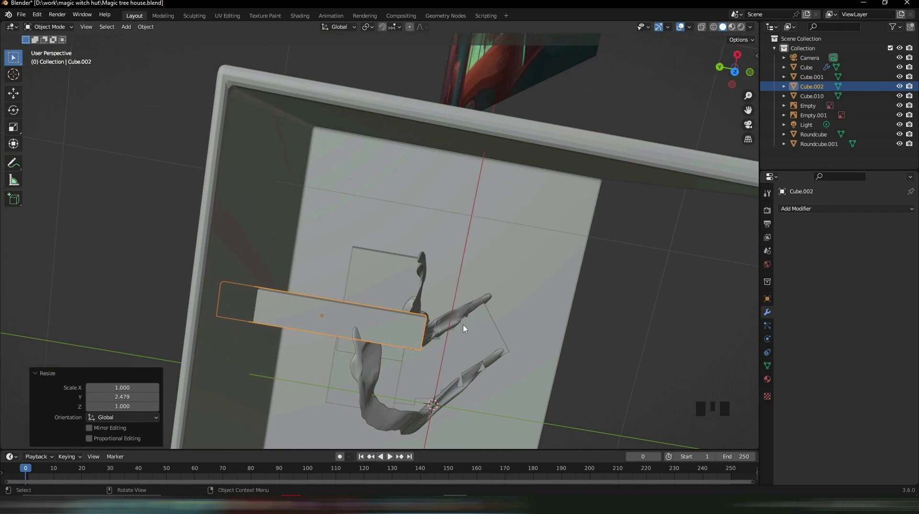
{"action": "left_click_drag", "start_coordinate": [513, 302], "coordinate": [811, 211]}
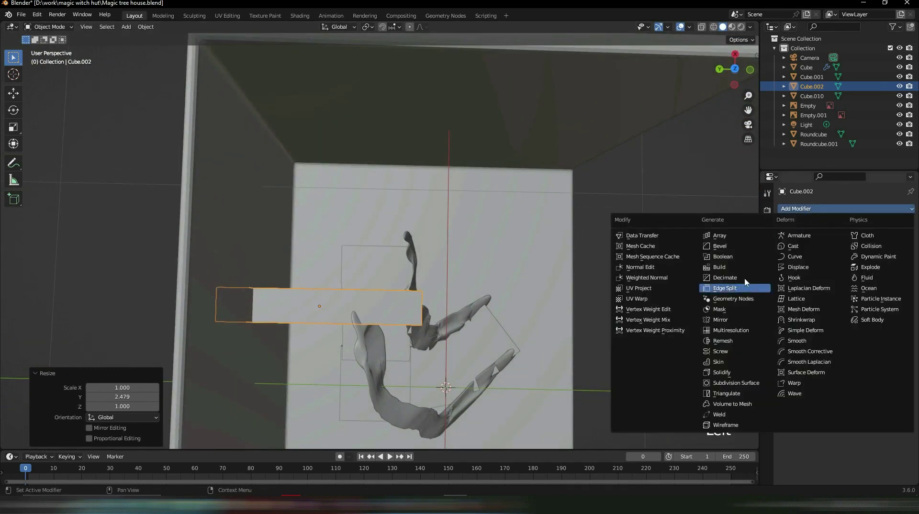
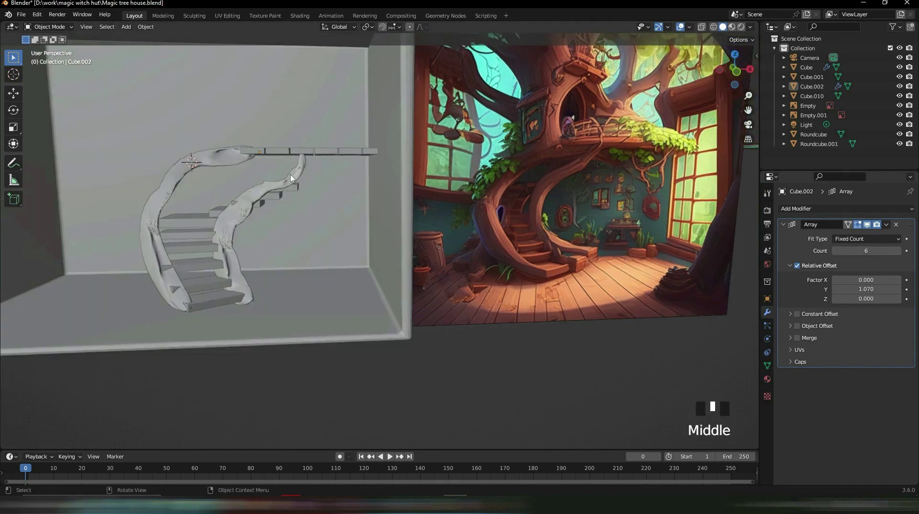
Step: Stretch the room box longer along one axis and bring up the Add menu for a new mesh
{"action": "left_click", "coordinate": [384, 210]}
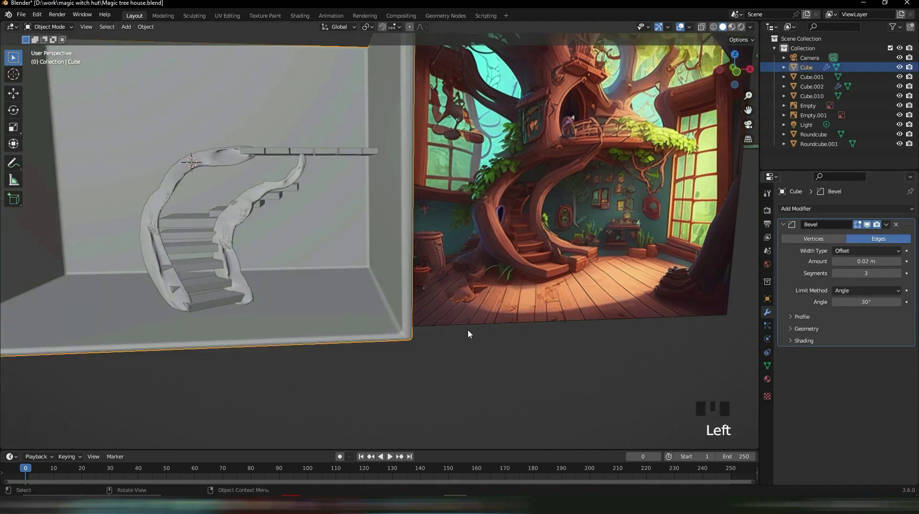
{"action": "key", "text": "Tab"}
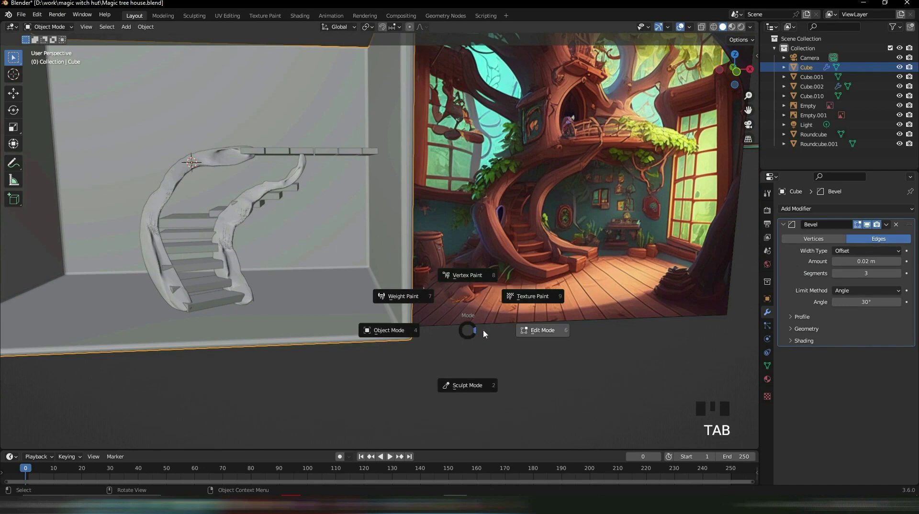
{"action": "key", "text": "s"}
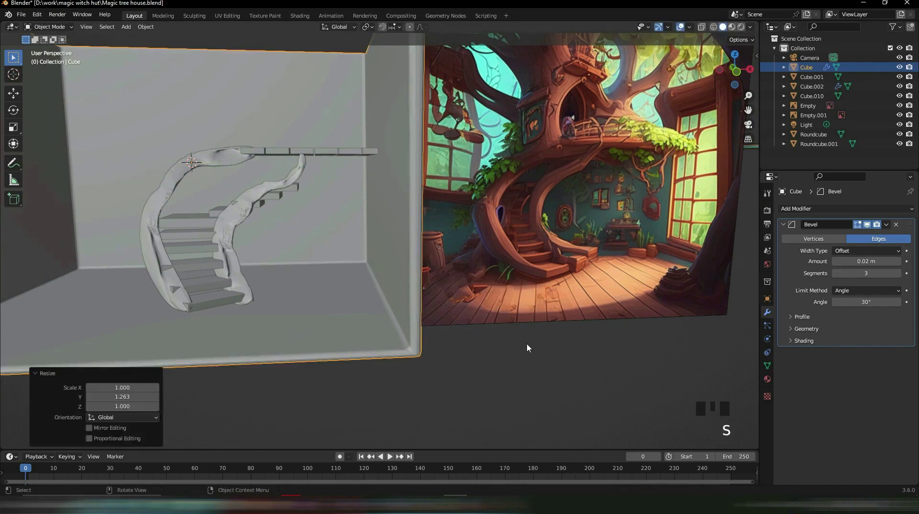
{"action": "key", "text": "s"}
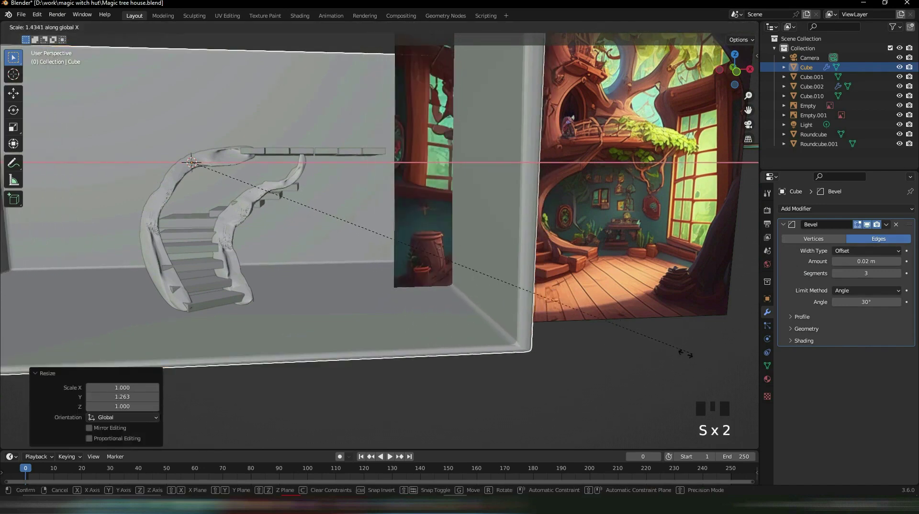
{"action": "key", "text": "Tab"}
{"action": "left_click_drag", "start_coordinate": [567, 395], "coordinate": [577, 390]}
{"action": "left_click_drag", "start_coordinate": [469, 272], "coordinate": [488, 247]}
{"action": "scroll", "scroll_direction": "down", "scroll_amount": 3}
{"action": "left_click_drag", "start_coordinate": [471, 217], "coordinate": [403, 287]}
{"action": "scroll", "scroll_direction": "up", "scroll_amount": 3}
{"action": "left_click_drag", "start_coordinate": [405, 275], "coordinate": [428, 318]}
{"action": "scroll", "scroll_direction": "up", "scroll_amount": 3}
{"action": "scroll", "scroll_direction": "down", "scroll_amount": 3}
{"action": "key", "text": "shift+a"}
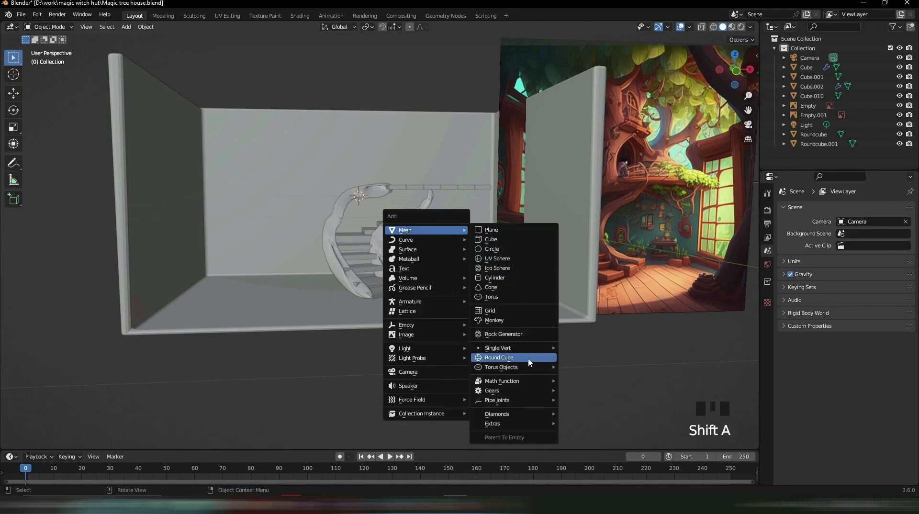
Step: Add a cylinder, shrink it and move it over the landing in top view
{"action": "left_click", "coordinate": [656, 211]}
{"action": "key", "text": "g"}
{"action": "left_click", "coordinate": [607, 387]}
{"action": "left_click_drag", "start_coordinate": [510, 214], "coordinate": [386, 272]}
{"action": "left_click", "coordinate": [386, 272]}
{"action": "key", "text": "s"}
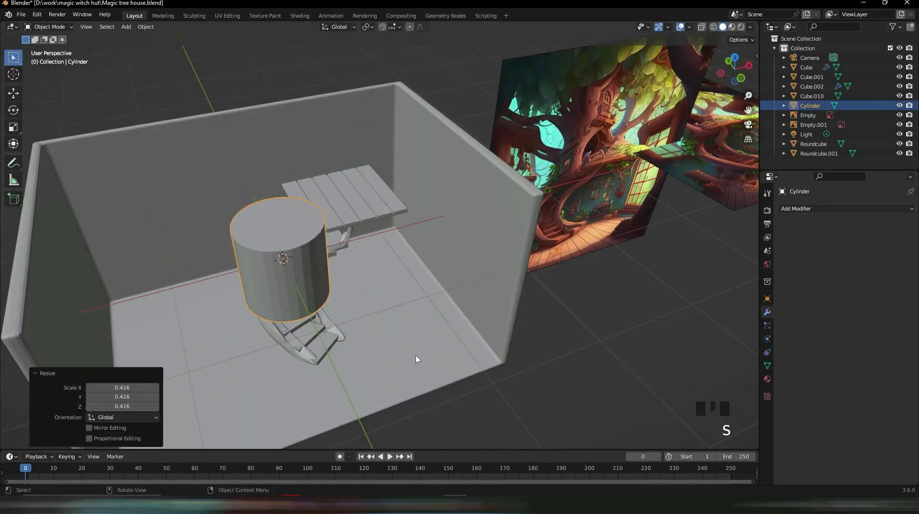
{"action": "key", "text": "KP_7"}
{"action": "key", "text": "g"}
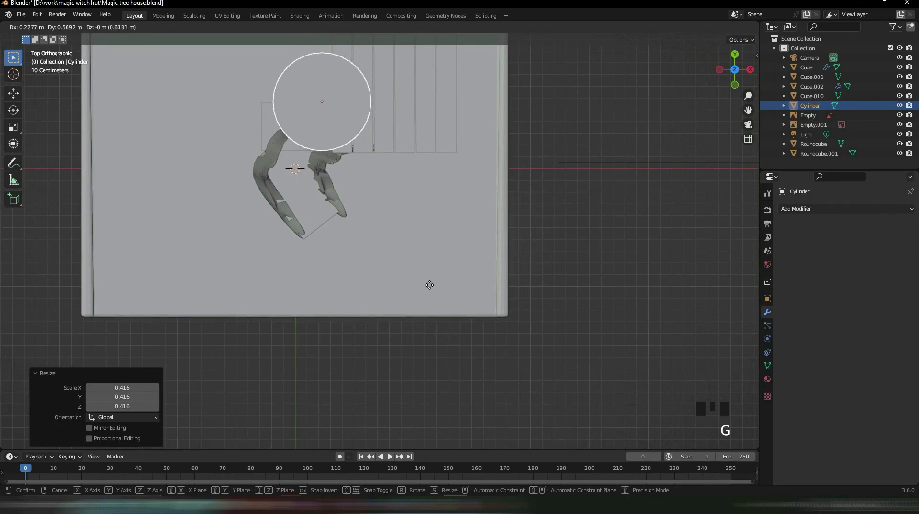
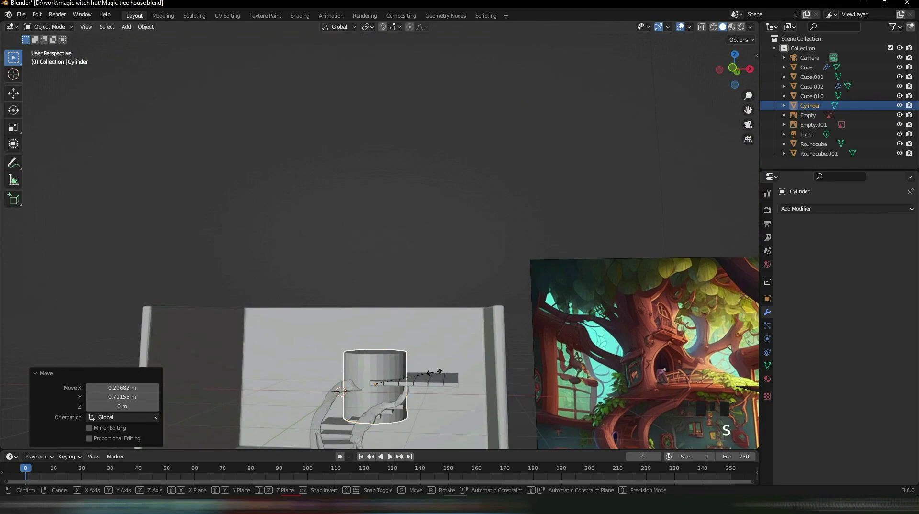
Step: Enlarge the cylinder, raise it onto the landing and flatten it along its height
{"action": "key", "text": "g"}
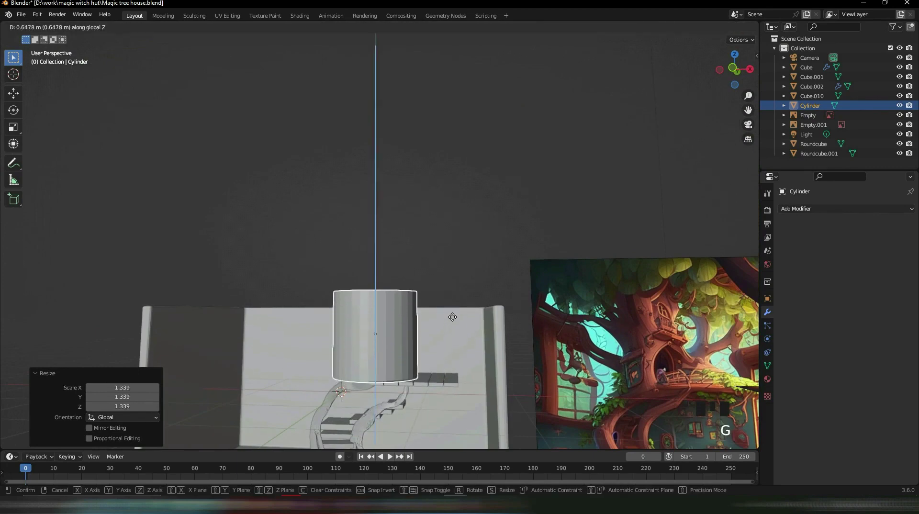
{"action": "key", "text": "g"}
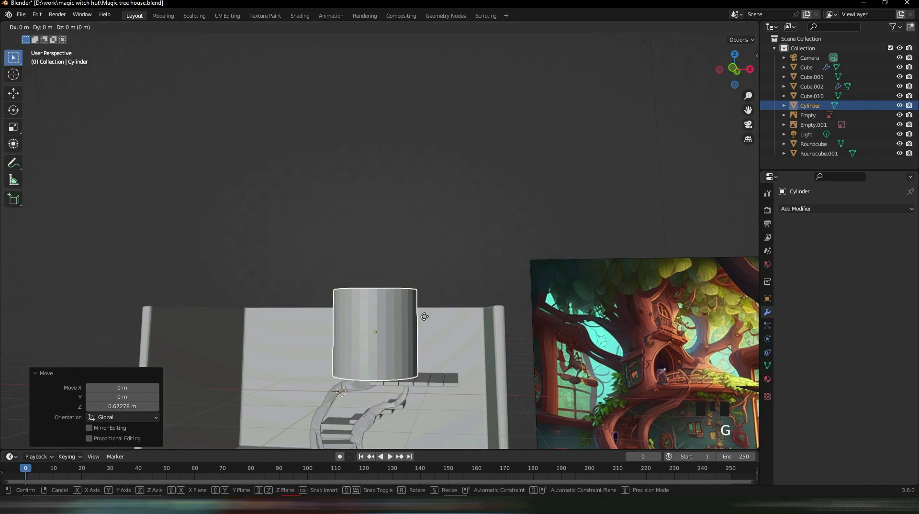
{"action": "left_click_drag", "start_coordinate": [454, 258], "coordinate": [509, 321]}
{"action": "key", "text": "s"}
{"action": "key", "text": "g"}
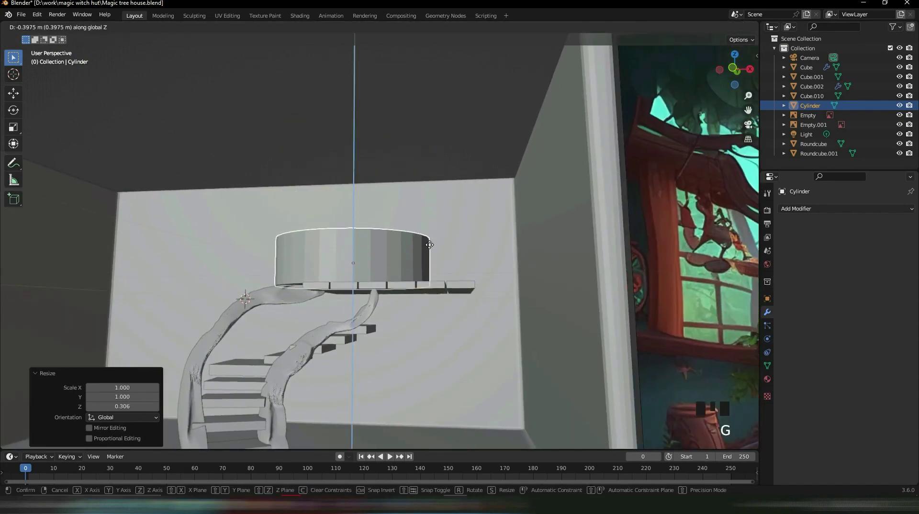
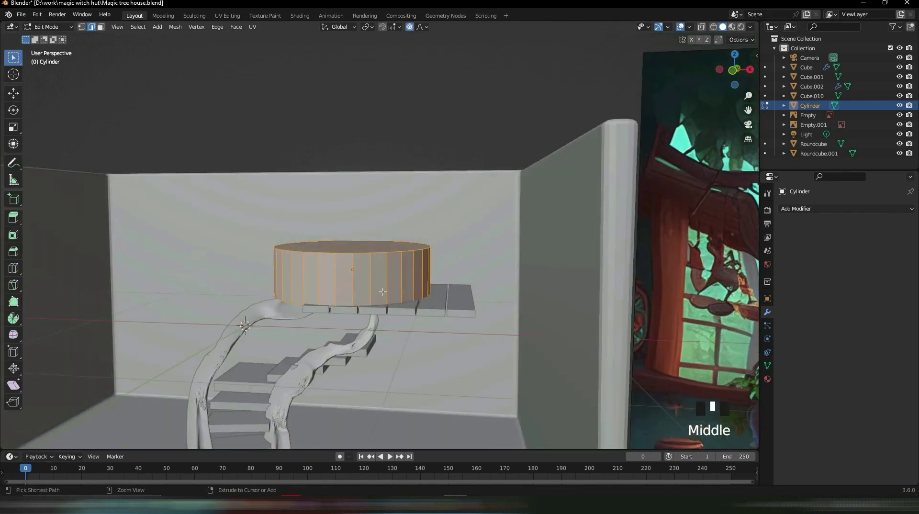
Step: Extrude a new ring from the cylinder and taper it inward into a waist
{"action": "key", "text": "ctrl+r"}
{"action": "key", "text": "s"}
{"action": "key", "text": "ctrl+z"}
{"action": "key", "text": "o"}
{"action": "key", "text": "s"}
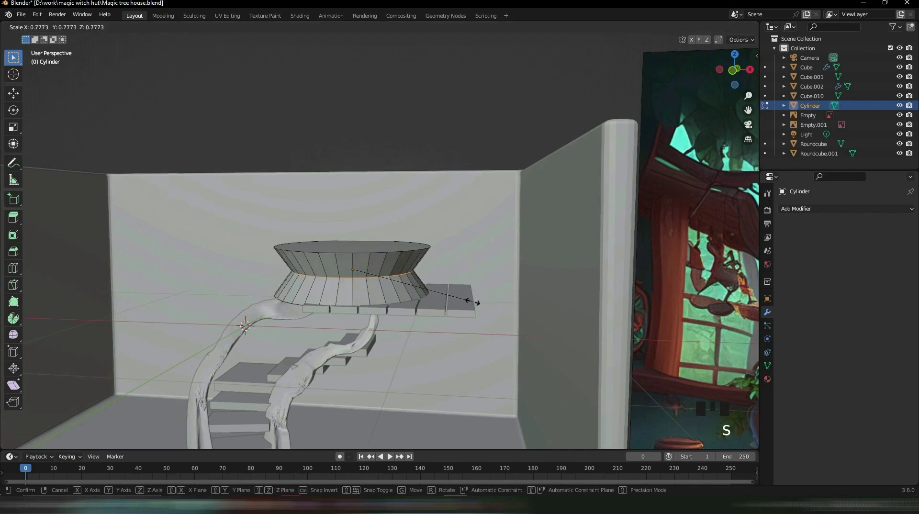
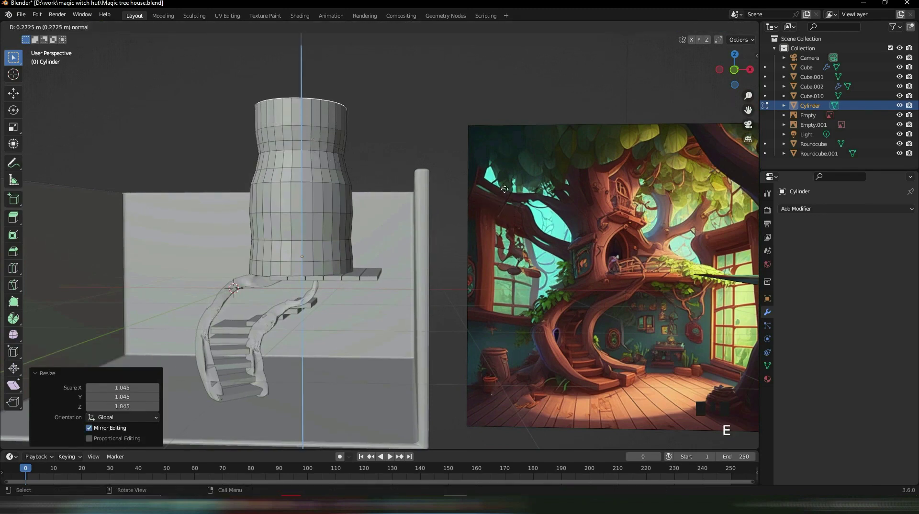
Step: Widen the next extruded ring outward and merge the top cap at its centre
{"action": "key", "text": "s"}
{"action": "key", "text": "e"}
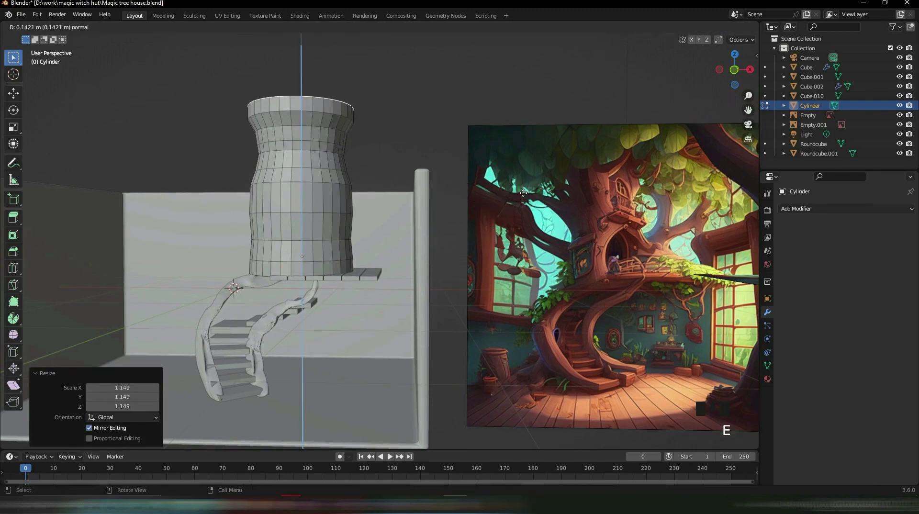
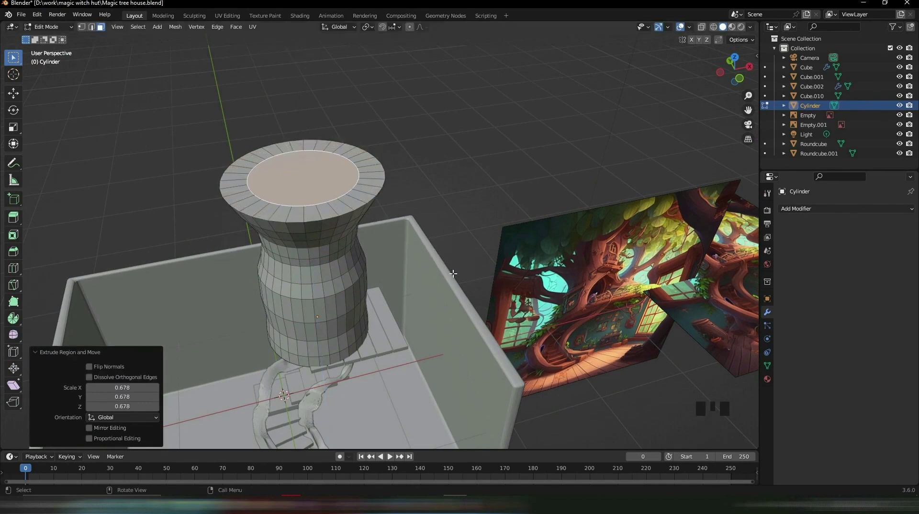
{"action": "key", "text": "m"}
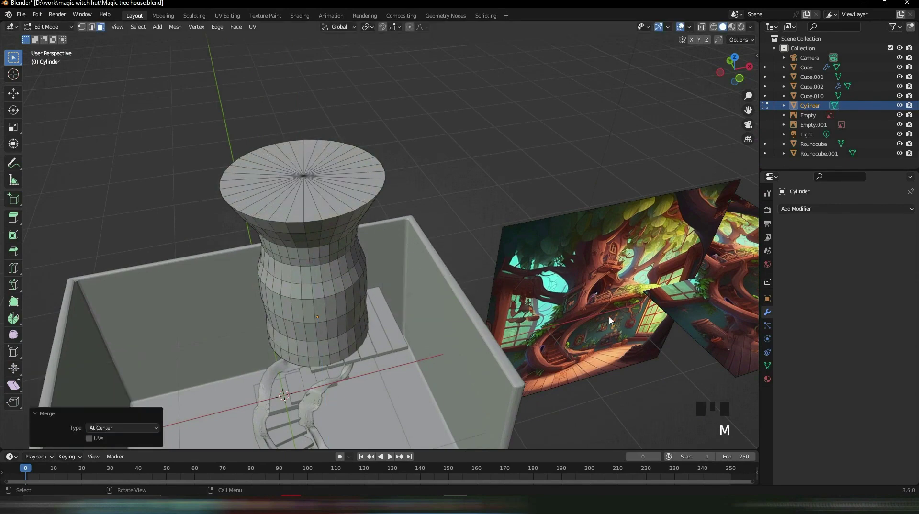
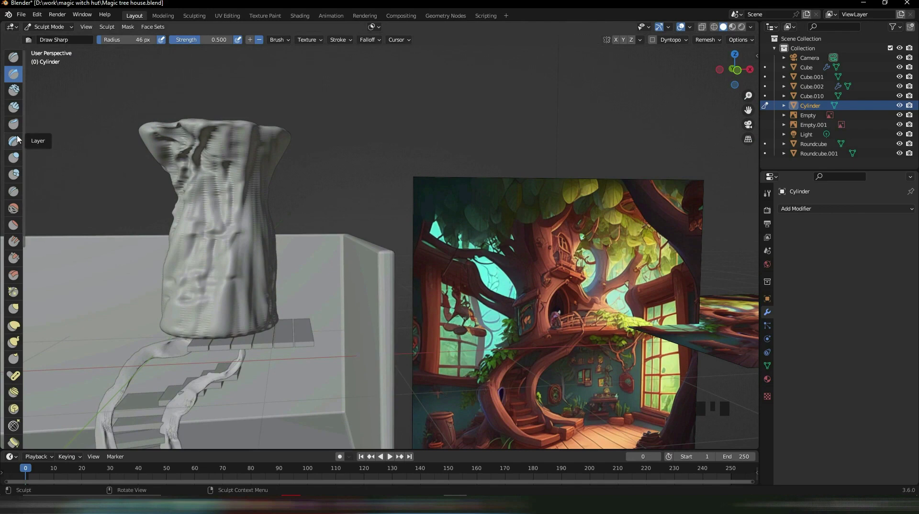
Step: Sculpt the trunk pillar with Draw Sharp and Elastic Deform into rough bark-like folds
{"action": "left_click", "coordinate": [110, 42]}
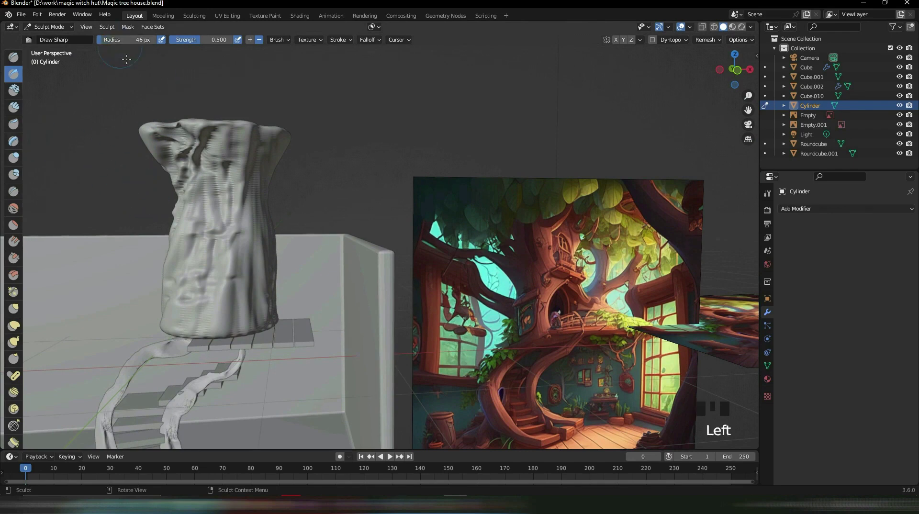
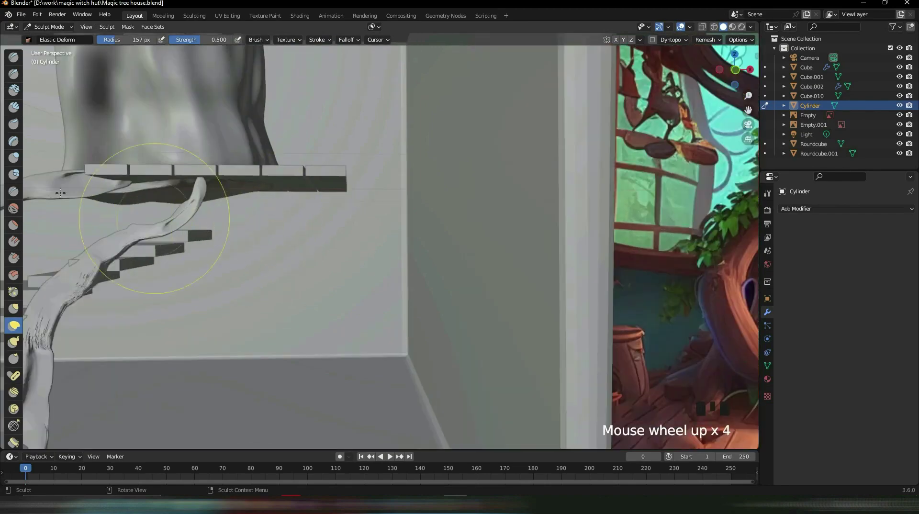
{"action": "scroll", "scroll_direction": "down", "scroll_amount": 3}
{"action": "key", "text": "Tab"}
{"action": "scroll", "scroll_direction": "down", "scroll_amount": 3}
{"action": "left_click", "coordinate": [388, 338]}
{"action": "scroll", "scroll_direction": "up", "scroll_amount": 3}
Step: Return to Object Mode, inspect the trunk, and bring up the Add menu for another mesh
{"action": "left_click_drag", "start_coordinate": [310, 198], "coordinate": [339, 264]}
{"action": "scroll", "scroll_direction": "down", "scroll_amount": 3}
{"action": "scroll", "scroll_direction": "up", "scroll_amount": 3}
{"action": "left_click_drag", "start_coordinate": [310, 255], "coordinate": [283, 260]}
{"action": "scroll", "scroll_direction": "down", "scroll_amount": 3}
{"action": "left_click", "coordinate": [333, 386]}
{"action": "key", "text": "shift+a"}
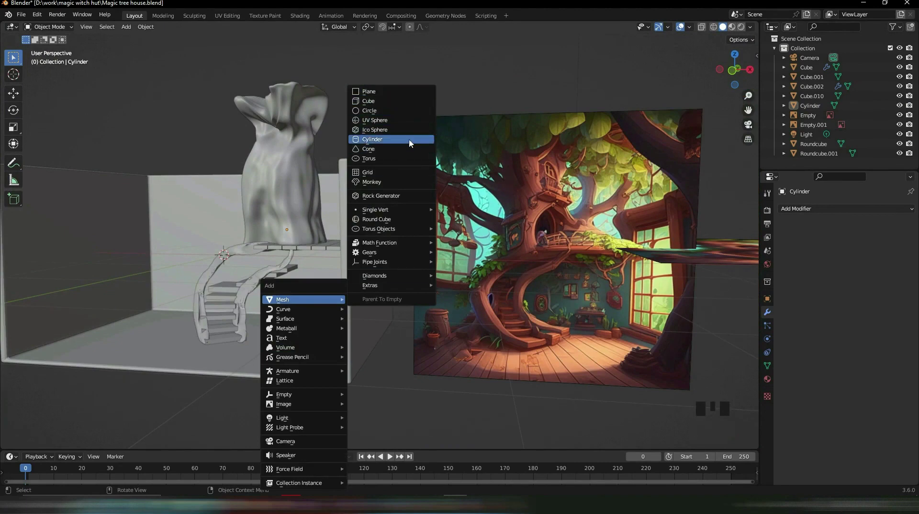
Step: Rotate the new cylinder 90° about X onto its side and narrow its outline along X
{"action": "scroll", "scroll_direction": "down", "scroll_amount": 3}
{"action": "middle_click", "coordinate": [394, 195]}
{"action": "key", "text": "r"}
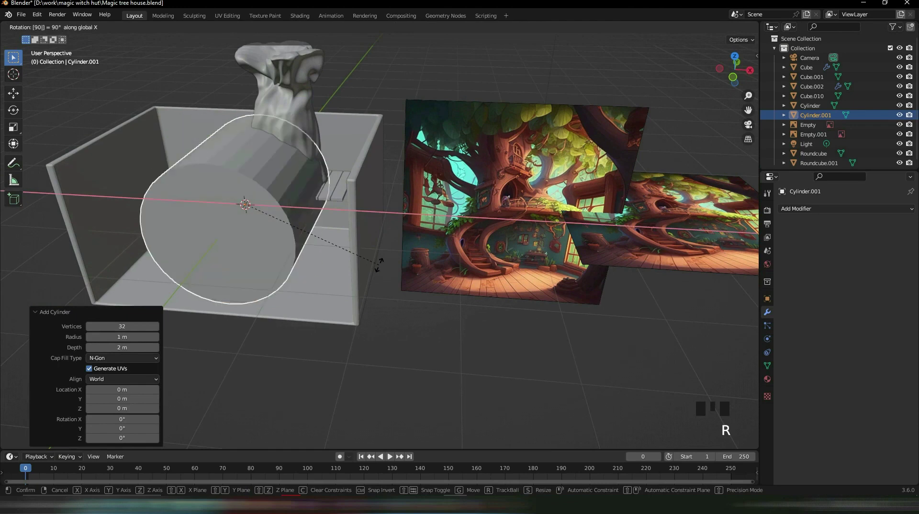
{"action": "middle_click", "coordinate": [422, 242]}
{"action": "key", "text": "s"}
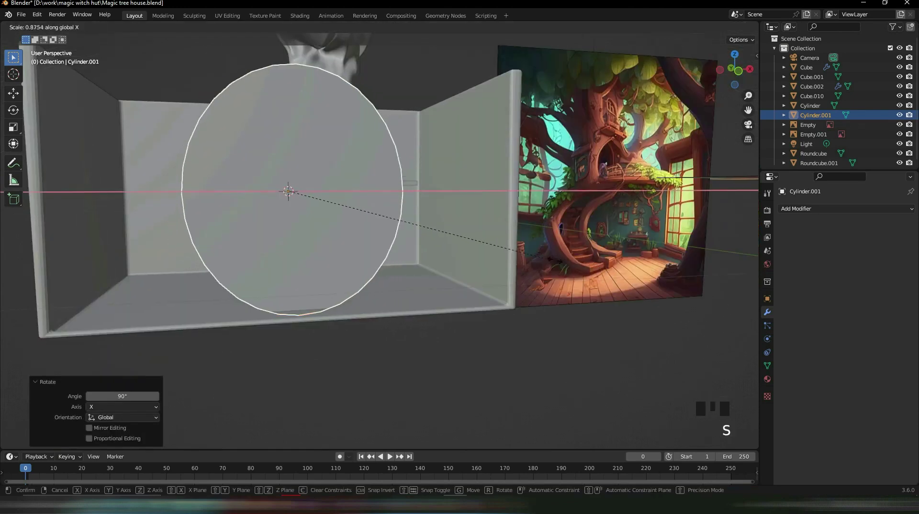
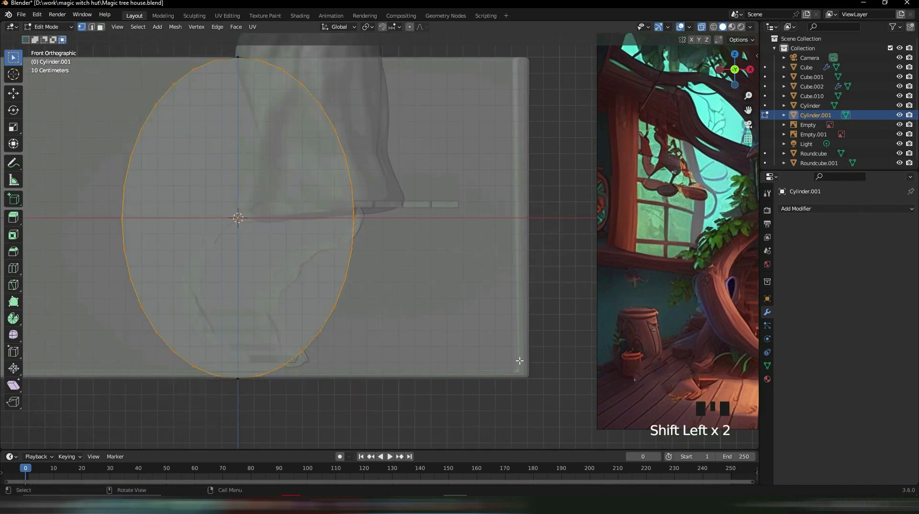
{"action": "key", "text": "s"}
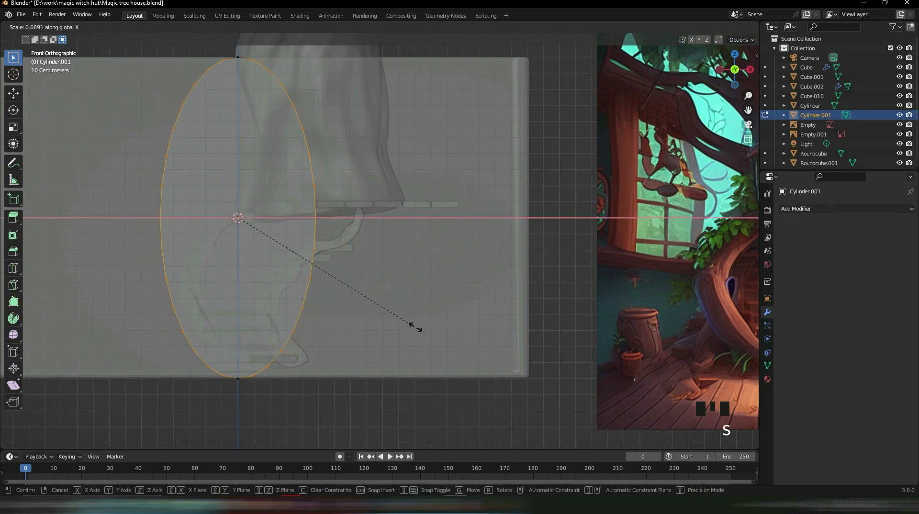
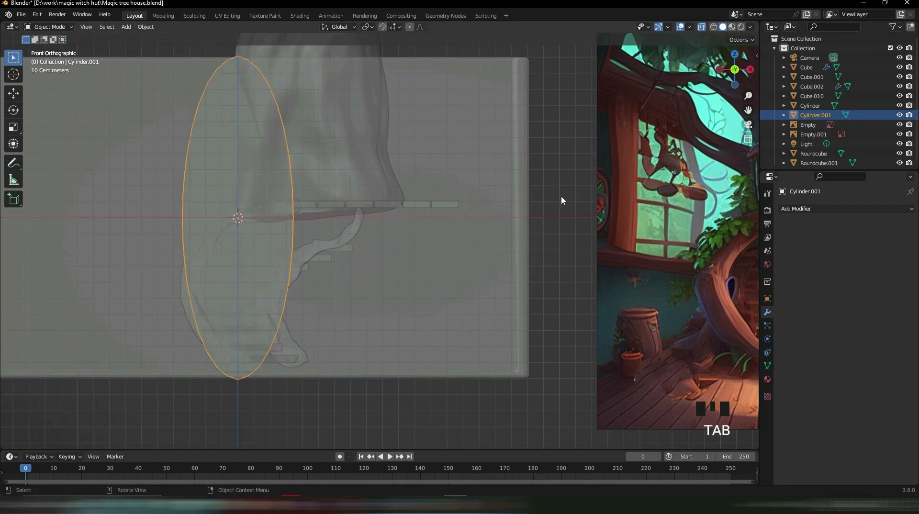
Step: Squash the sideways cylinder along Z to about 0.641, forming an oval tube for the window or door
{"action": "left_click", "coordinate": [564, 200]}
{"action": "left_click_drag", "start_coordinate": [343, 178], "coordinate": [337, 205]}
{"action": "scroll", "scroll_direction": "down", "scroll_amount": 3}
{"action": "left_click_drag", "start_coordinate": [311, 221], "coordinate": [325, 220]}
{"action": "left_click_drag", "start_coordinate": [428, 240], "coordinate": [456, 299]}
{"action": "key", "text": "s"}
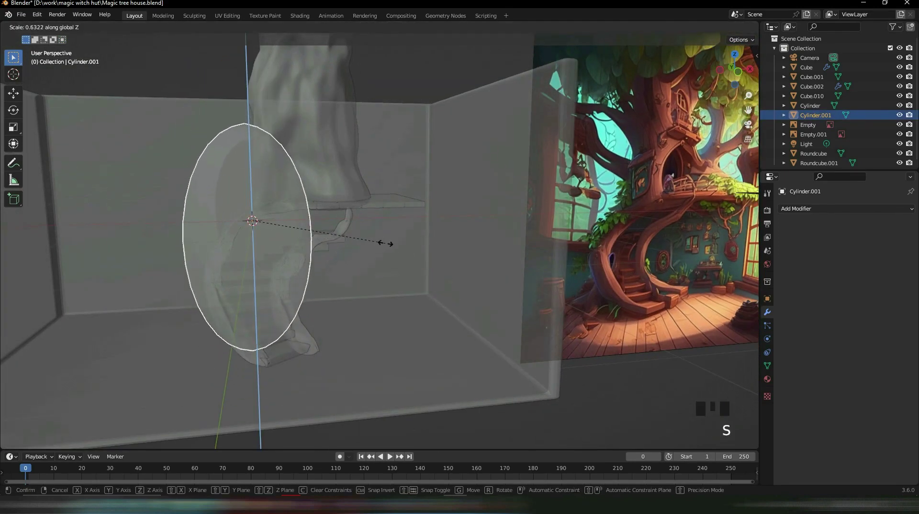
{"action": "key", "text": "s"}
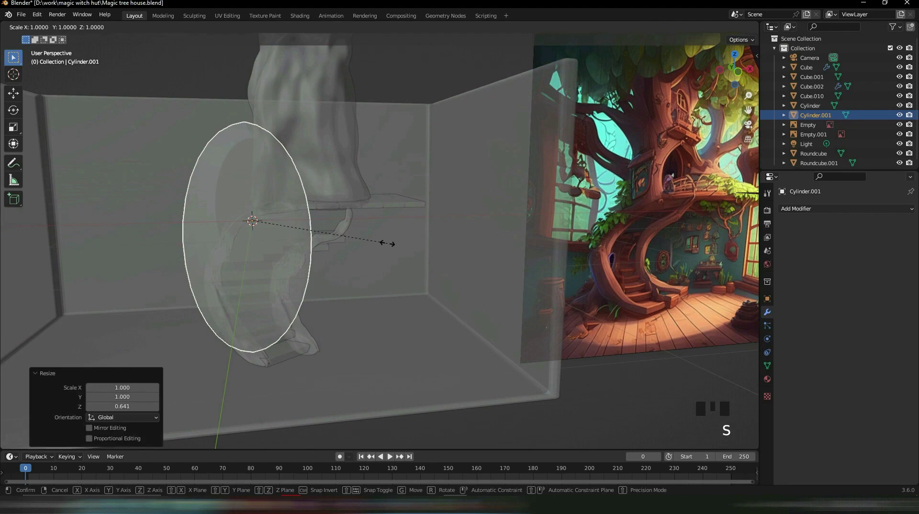